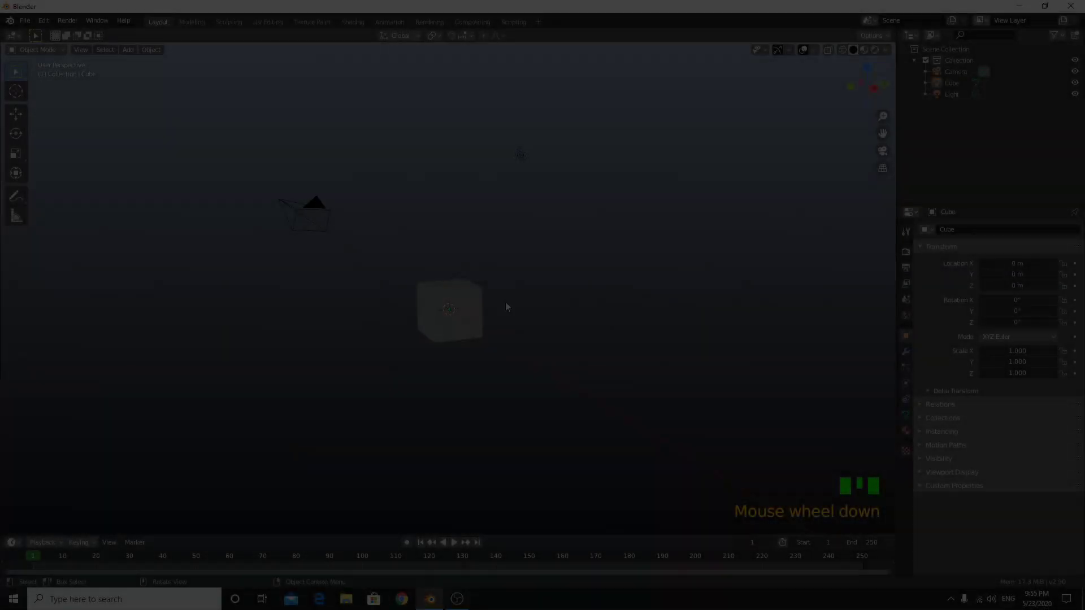
# Delete the default cube, camera and light to empty the scene.
pyautogui.press('a')
pyautogui.press('Delete')
pyautogui.moveTo(522, 418); pyautogui.dragTo(479, 270)
pyautogui.scroll(3)
# Add a torus mesh at the origin via Shift+A.
pyautogui.press('shift+a')
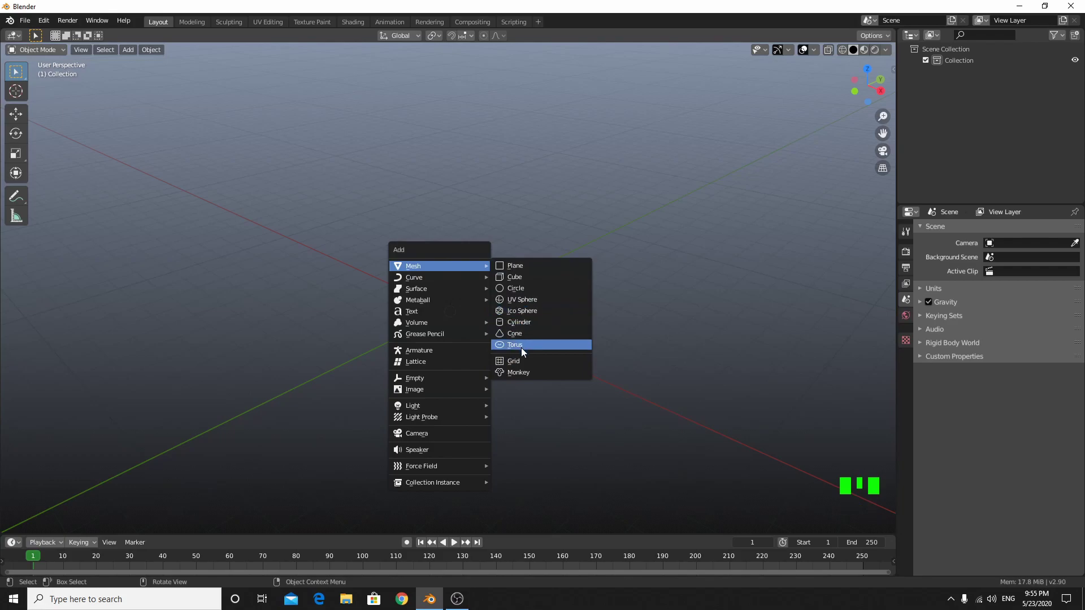
pyautogui.scroll(3)
pyautogui.moveTo(524, 460); pyautogui.dragTo(487, 399)
pyautogui.scroll(3)
# From top orthographic view, enter Edit Mode with X-ray and box-select the torus's lower half.
pyautogui.press('KP_7')
pyautogui.press('Tab')
pyautogui.moveTo(434, 338); pyautogui.dragTo(503, 331)
pyautogui.press('alt+z')
pyautogui.moveTo(444, 340); pyautogui.dragTo(703, 469)
# Pull the lower half of the torus down along Y, stretching it into an oval chain link.
pyautogui.click(703, 469)
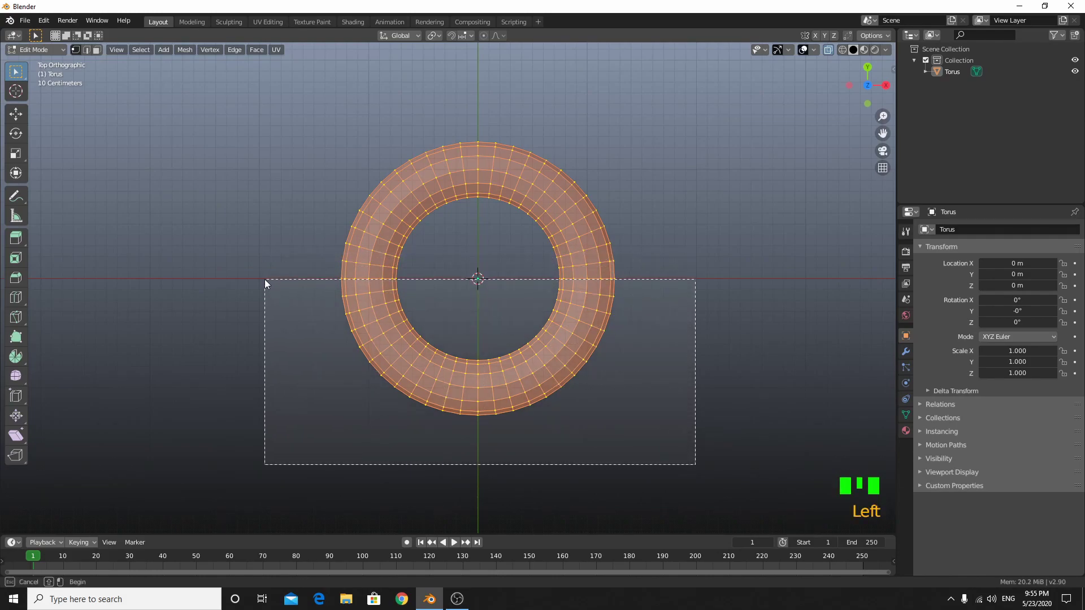
pyautogui.click(322, 262)
pyautogui.click(333, 282)
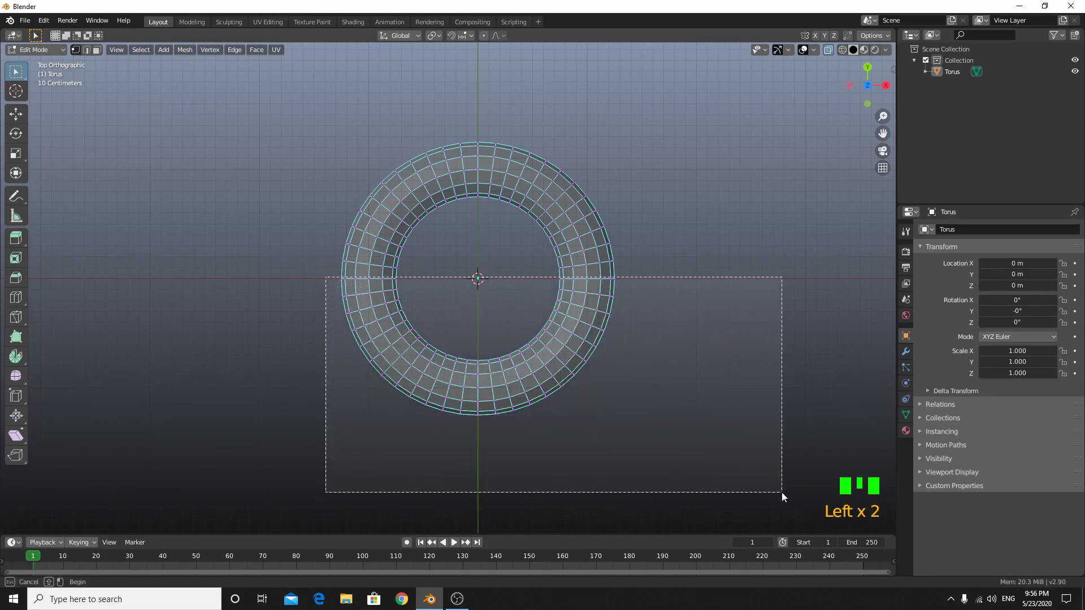
pyautogui.press('g')
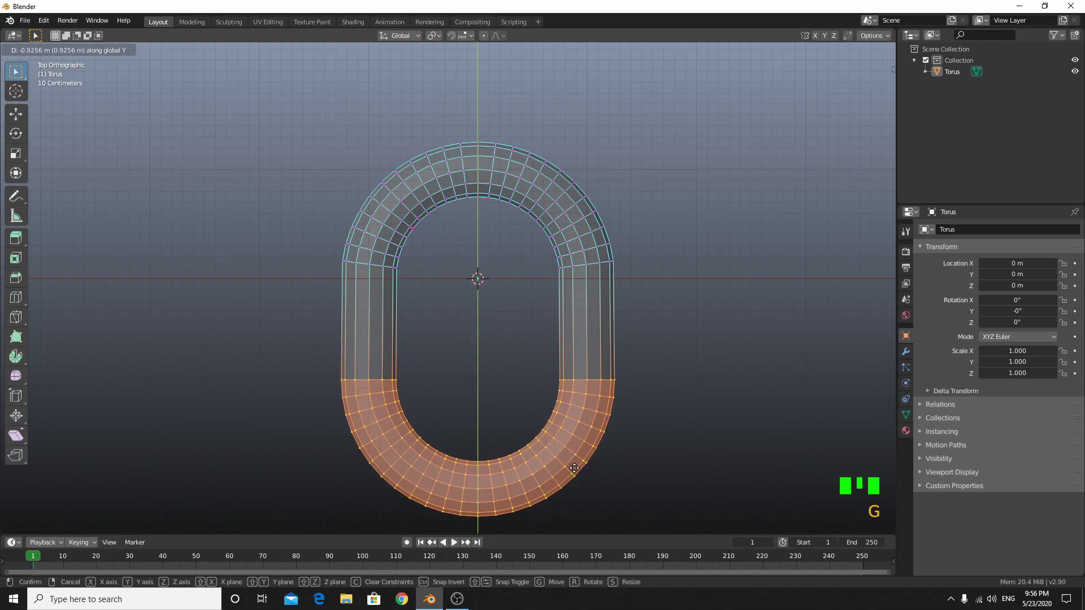
pyautogui.scroll(-3)
pyautogui.moveTo(567, 451); pyautogui.dragTo(695, 527)
# Leave Edit Mode and rotate the link 90° on X so it stands upright.
pyautogui.press('Tab')
pyautogui.scroll(-3)
pyautogui.moveTo(424, 391); pyautogui.dragTo(304, 328)
pyautogui.press('alt+z')
pyautogui.scroll(3)
pyautogui.moveTo(373, 402); pyautogui.dragTo(637, 422)
pyautogui.press('r')
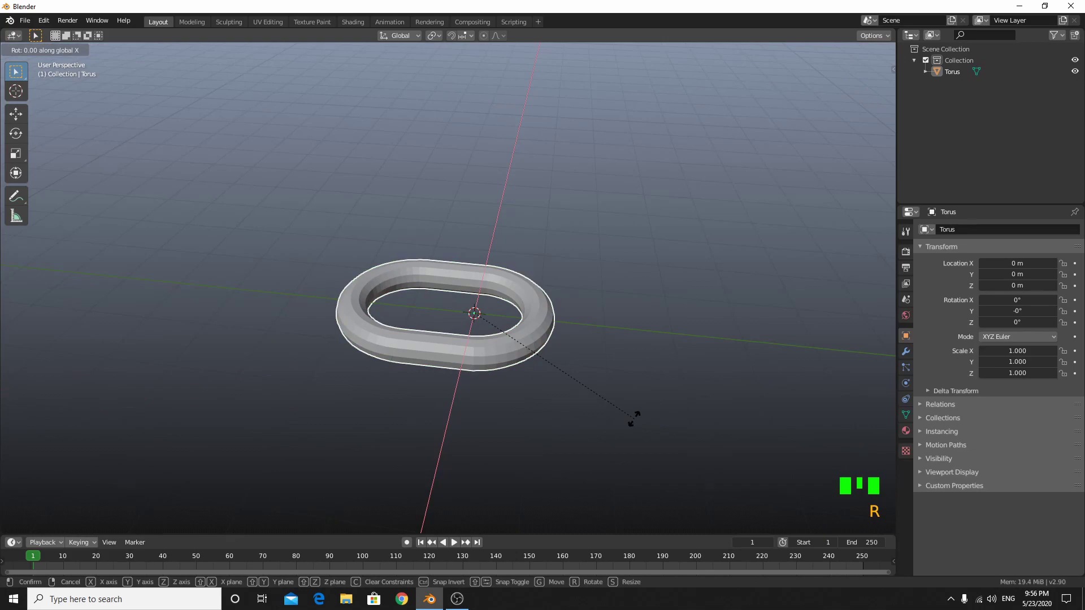
pyautogui.scroll(3)
pyautogui.moveTo(473, 416); pyautogui.dragTo(567, 383)
pyautogui.scroll(-3)
pyautogui.moveTo(547, 395); pyautogui.dragTo(487, 312)
# Duplicate the link, turn the copy 90° on Z and raise it to interlock above the first.
pyautogui.press('shift+d')
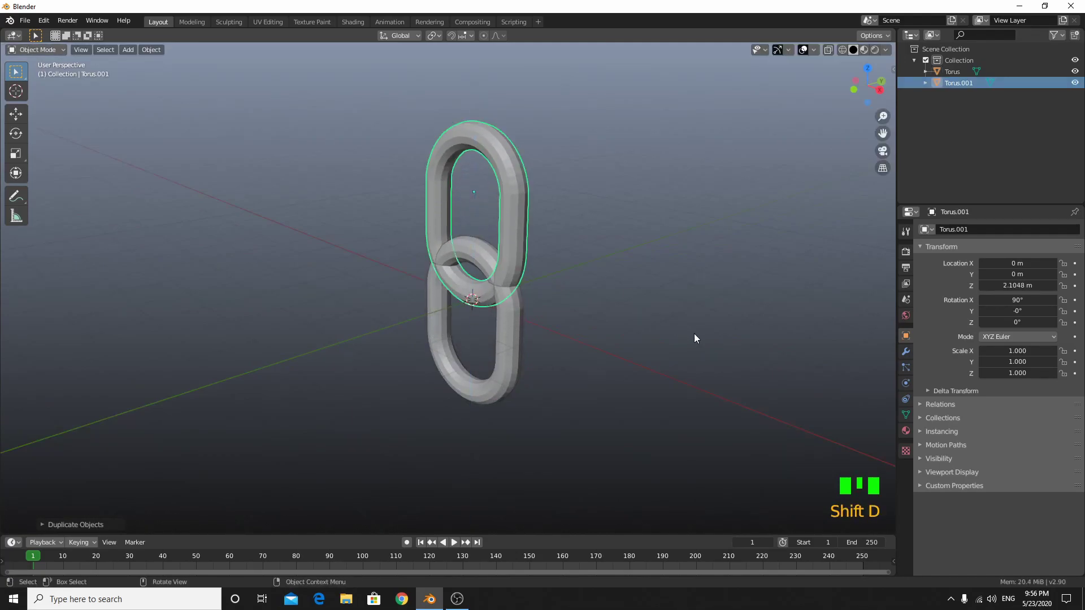
pyautogui.press('r')
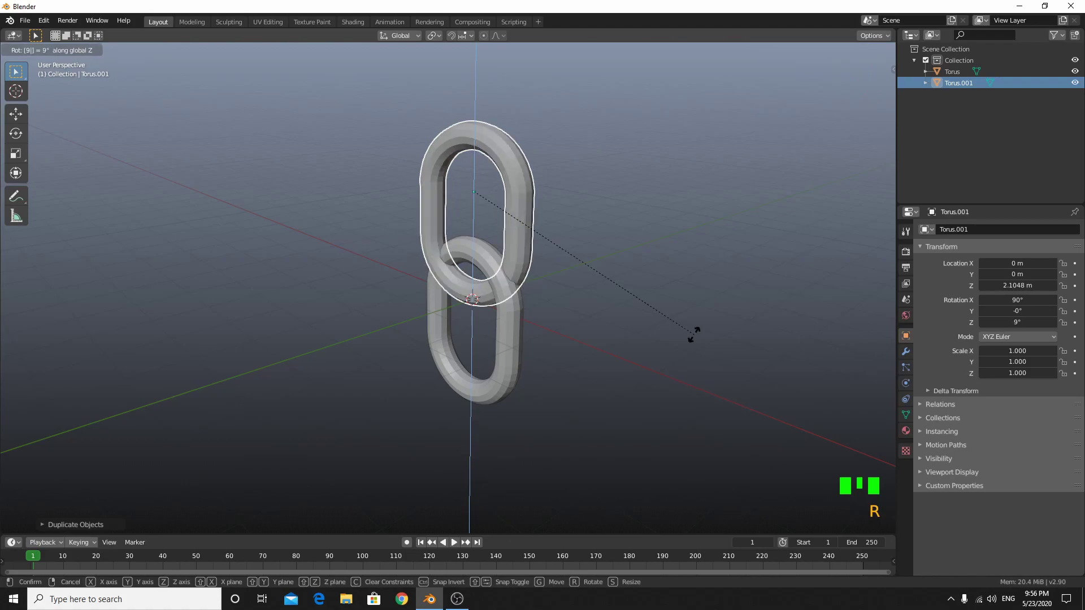
pyautogui.press('g')
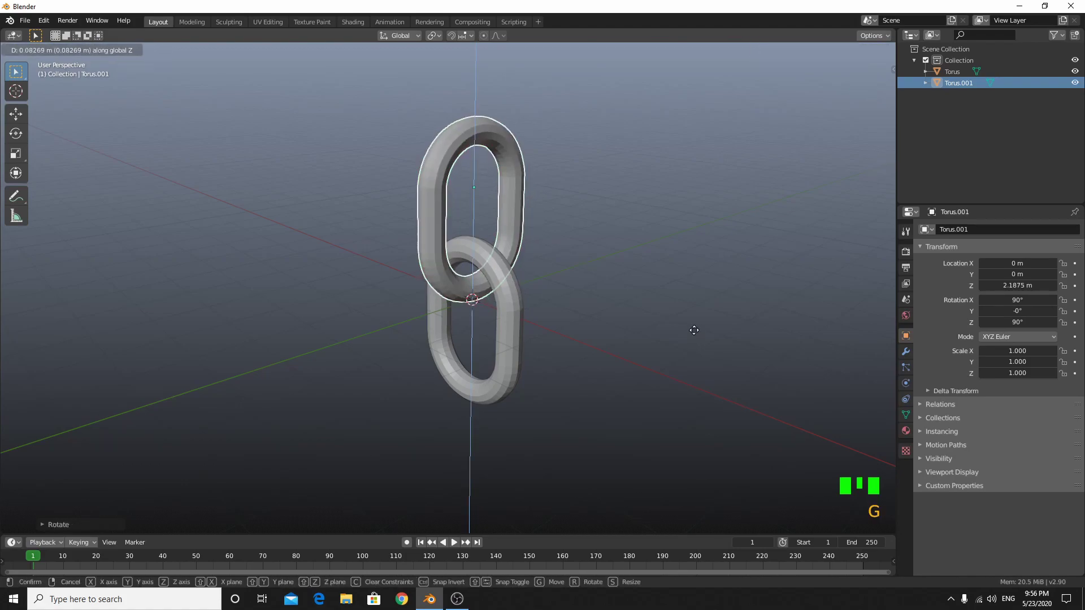
pyautogui.scroll(-3)
pyautogui.moveTo(509, 354); pyautogui.dragTo(491, 392)
# Select both links and duplicate the pair upward to make four interlocking links.
pyautogui.click(491, 392)
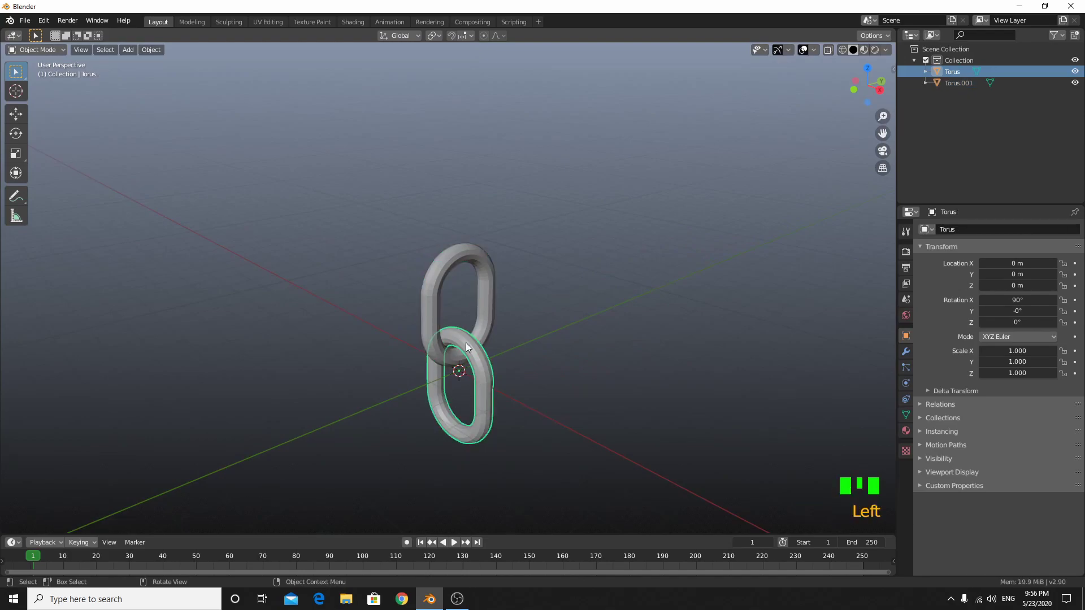
pyautogui.press('a')
pyautogui.press('shift+d')
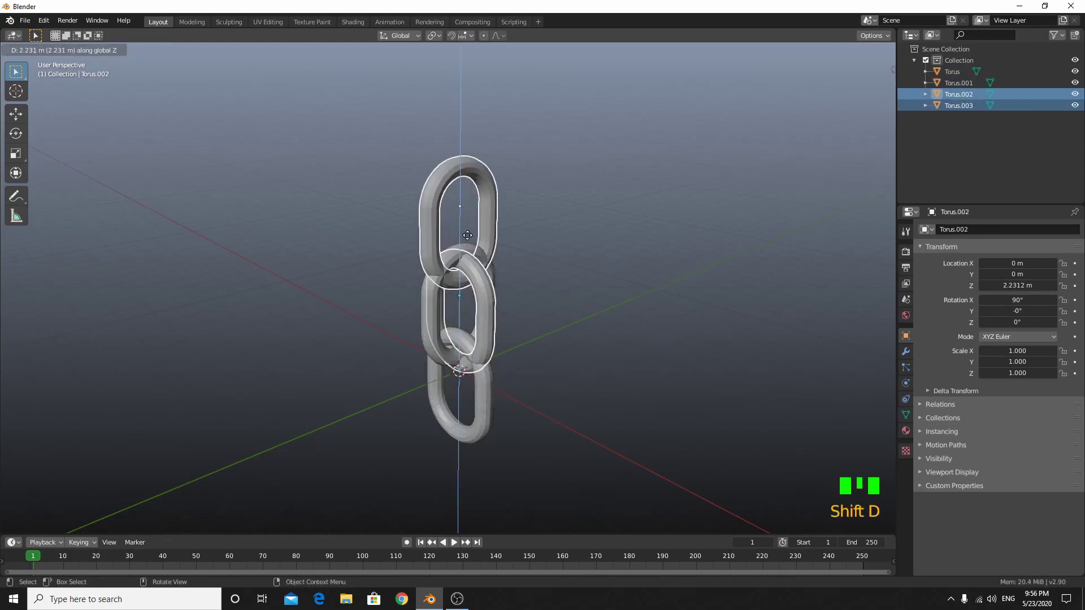
pyautogui.scroll(-3)
pyautogui.moveTo(503, 353); pyautogui.dragTo(491, 376)
pyautogui.scroll(-3)
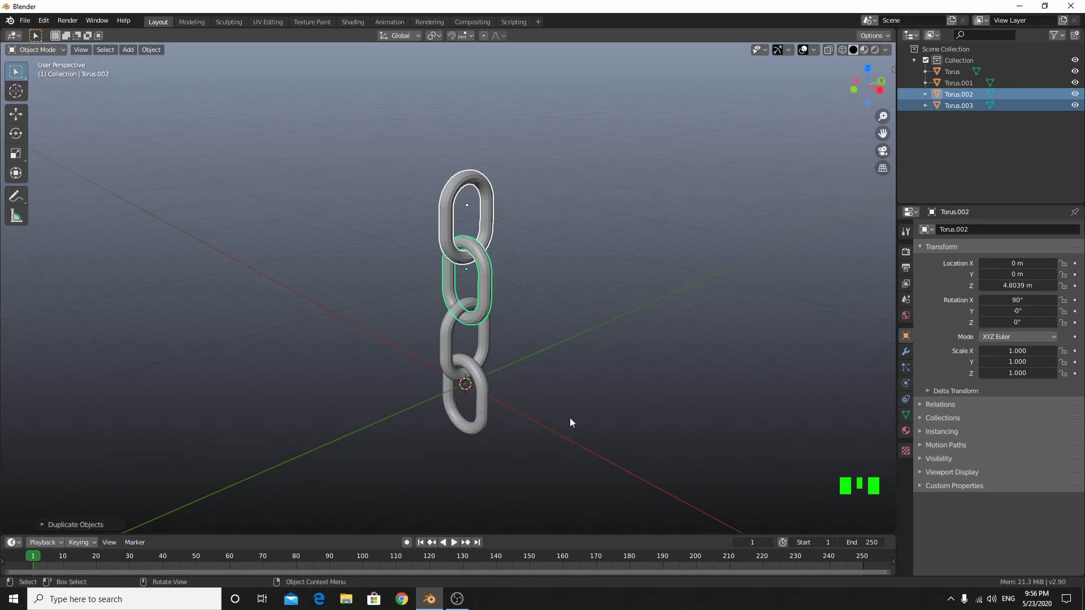
# Repeat the duplication with Shift+R to keep stacking link pairs up the chain.
pyautogui.click(539, 264)
pyautogui.scroll(3)
pyautogui.moveTo(431, 469); pyautogui.dragTo(429, 463)
pyautogui.scroll(-3)
pyautogui.moveTo(428, 462); pyautogui.dragTo(431, 519)
pyautogui.scroll(-3)
pyautogui.moveTo(426, 516); pyautogui.dragTo(406, 475)
pyautogui.press('shift+r')
pyautogui.press('shift+r')
pyautogui.press('a')
pyautogui.press('shift+r')
# Select the top links and duplicate them upward again to reach six links.
pyautogui.scroll(3)
pyautogui.moveTo(496, 417); pyautogui.dragTo(493, 448)
pyautogui.scroll(3)
pyautogui.click(645, 386)
pyautogui.click(498, 350)
pyautogui.click(509, 279)
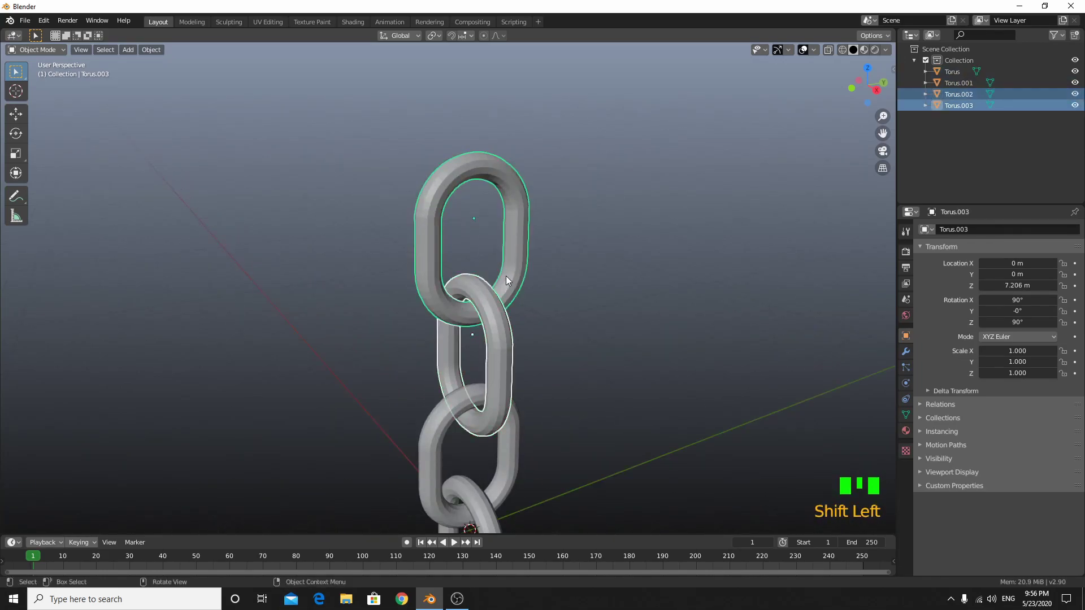
pyautogui.press('shift+d')
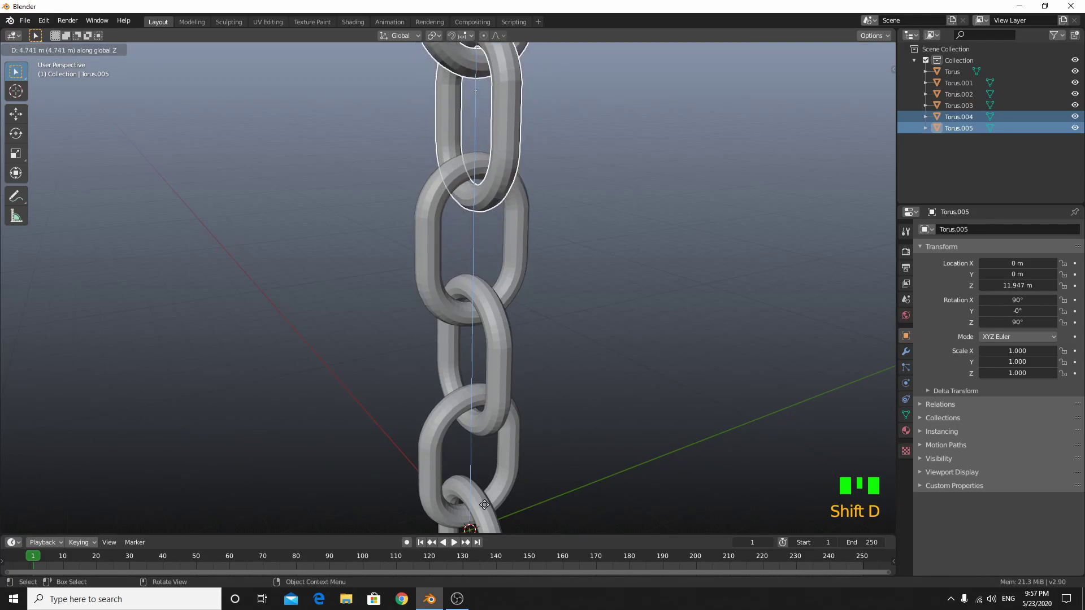
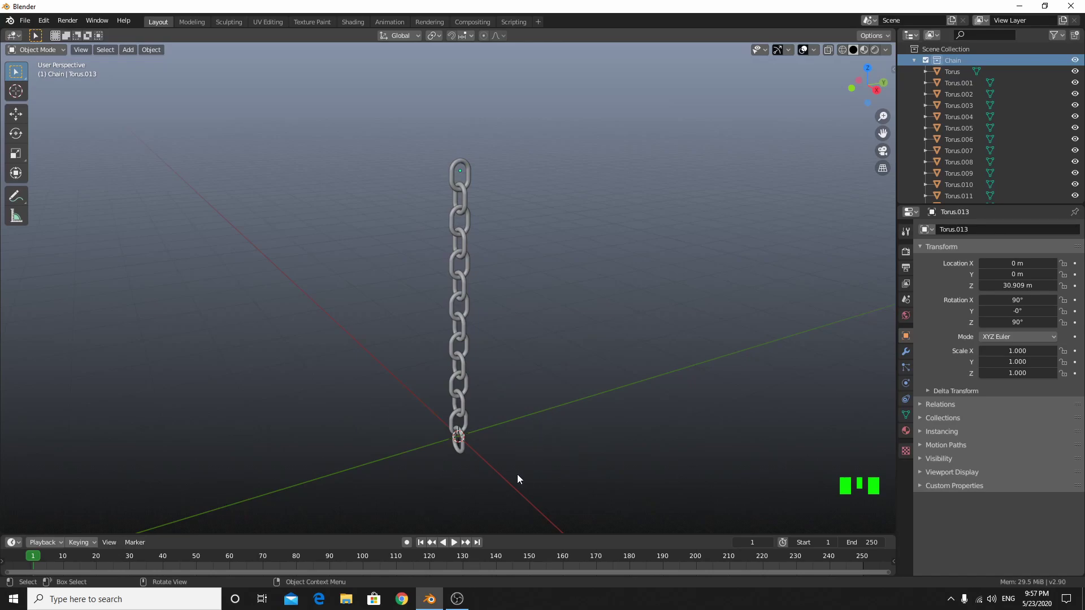
# Select the bottom link and add an active Rigid Body in the Physics properties.
pyautogui.moveTo(529, 476); pyautogui.dragTo(570, 379)
pyautogui.scroll(3)
pyautogui.moveTo(572, 386); pyautogui.dragTo(512, 432)
pyautogui.scroll(3)
pyautogui.click(543, 375)
pyautogui.moveTo(547, 431); pyautogui.dragTo(914, 390)
pyautogui.click(913, 390)
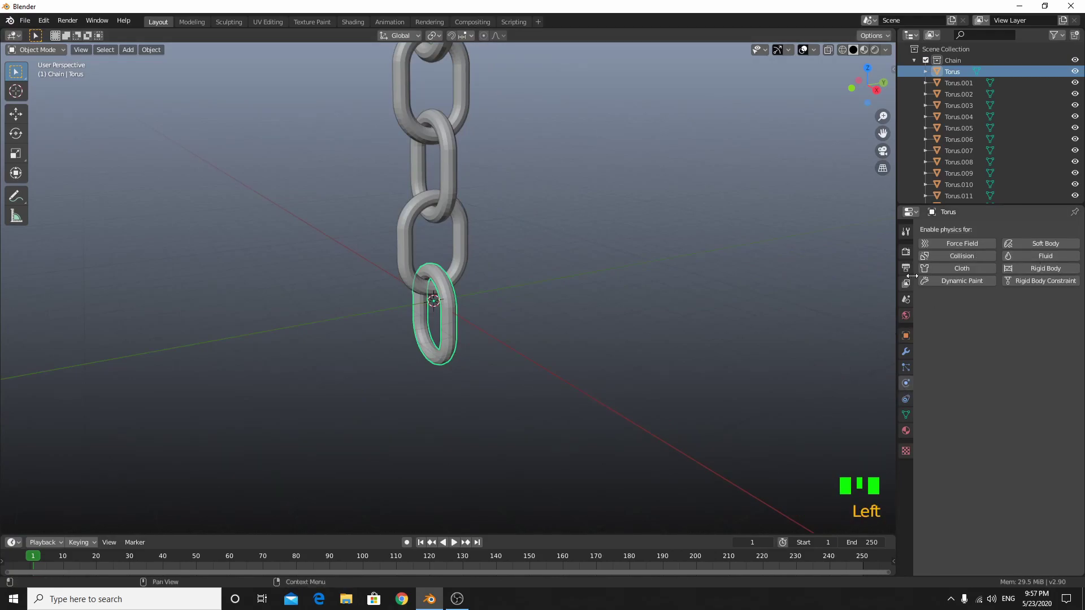
pyautogui.moveTo(1029, 273); pyautogui.dragTo(546, 353)
pyautogui.scroll(-3)
pyautogui.press('space')
pyautogui.press('space')
pyautogui.click(422, 543)
# Set the link's rigid body collision shape to Mesh and test-play the fall.
pyautogui.press('space')
pyautogui.scroll(-3)
pyautogui.moveTo(467, 447); pyautogui.dragTo(432, 553)
pyautogui.press('space')
pyautogui.click(421, 546)
pyautogui.moveTo(396, 330); pyautogui.dragTo(419, 173)
pyautogui.scroll(-3)
pyautogui.moveTo(419, 173); pyautogui.dragTo(414, 160)
pyautogui.click(413, 161)
pyautogui.click(423, 187)
pyautogui.click(428, 214)
pyautogui.moveTo(443, 281); pyautogui.dragTo(467, 225)
pyautogui.scroll(-3)
pyautogui.moveTo(466, 225); pyautogui.dragTo(456, 263)
pyautogui.click(456, 263)
pyautogui.click(342, 136)
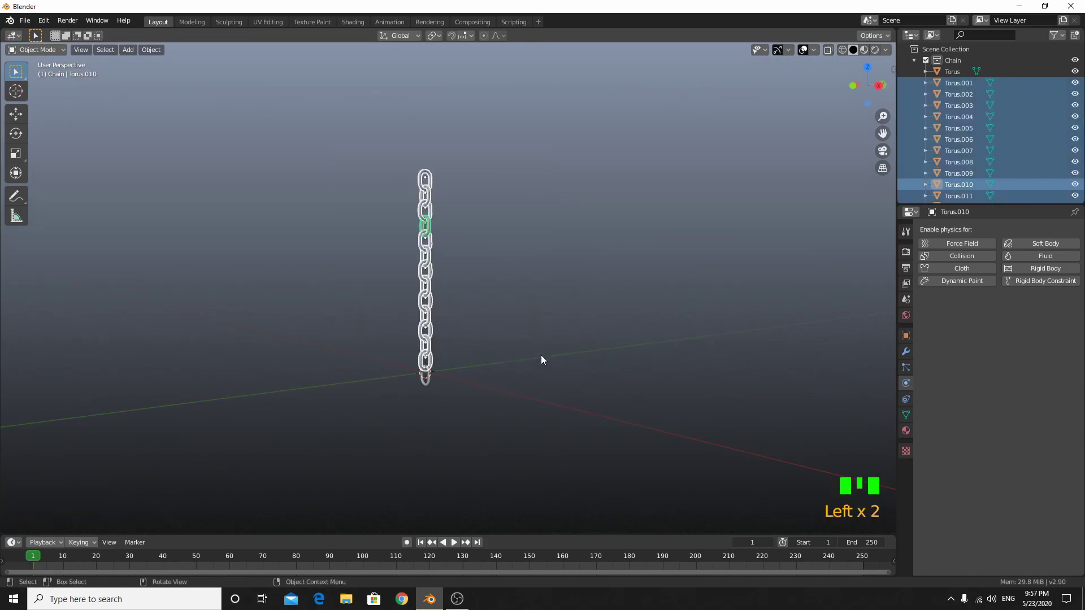
# Select all twelve links and apply Object > Rigid Body > Copy from Active.
pyautogui.moveTo(544, 357); pyautogui.dragTo(554, 280)
pyautogui.scroll(3)
pyautogui.click(406, 337)
pyautogui.scroll(-3)
pyautogui.moveTo(491, 187); pyautogui.dragTo(538, 341)
pyautogui.scroll(-3)
pyautogui.moveTo(538, 341); pyautogui.dragTo(156, 48)
pyautogui.moveTo(157, 48); pyautogui.dragTo(217, 316)
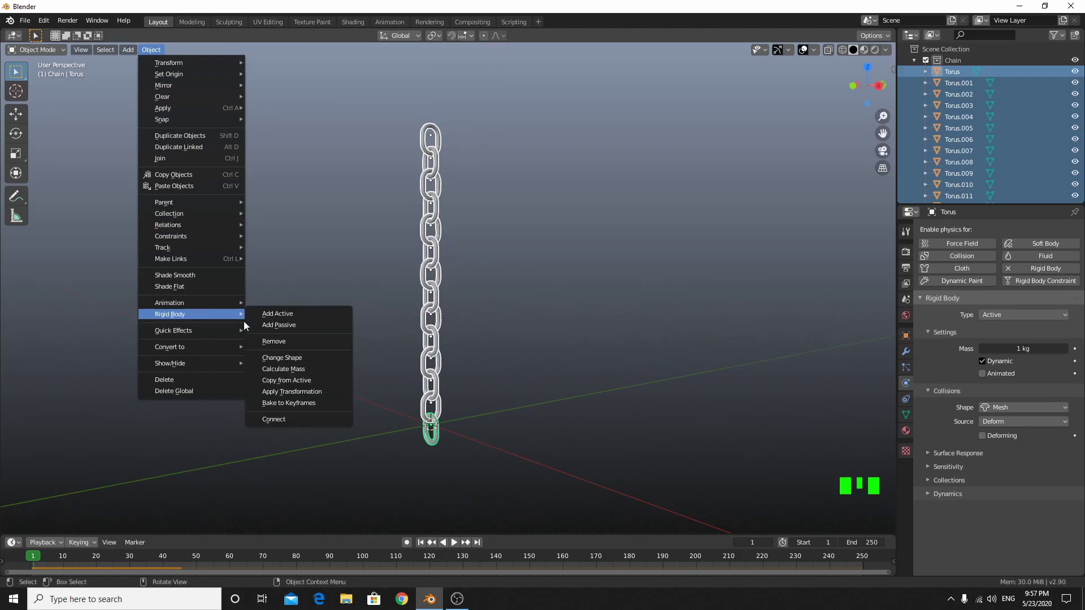
pyautogui.moveTo(448, 302); pyautogui.dragTo(513, 279)
pyautogui.scroll(3)
pyautogui.click(521, 279)
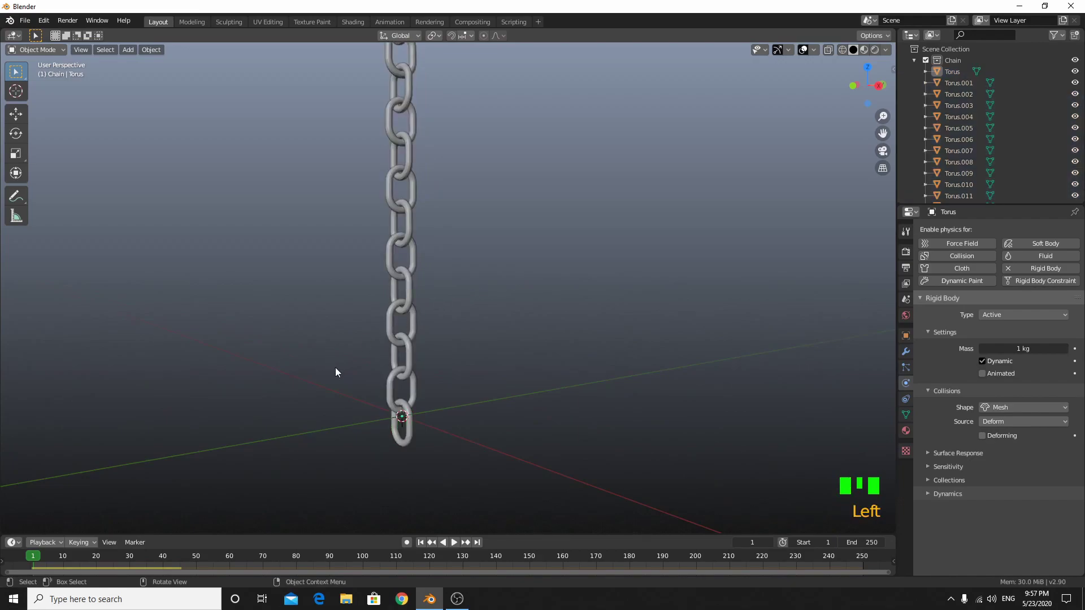
# Check individual links to confirm each now carries the rigid body settings.
pyautogui.click(414, 398)
pyautogui.click(410, 366)
pyautogui.click(425, 331)
pyautogui.click(416, 291)
pyautogui.click(421, 267)
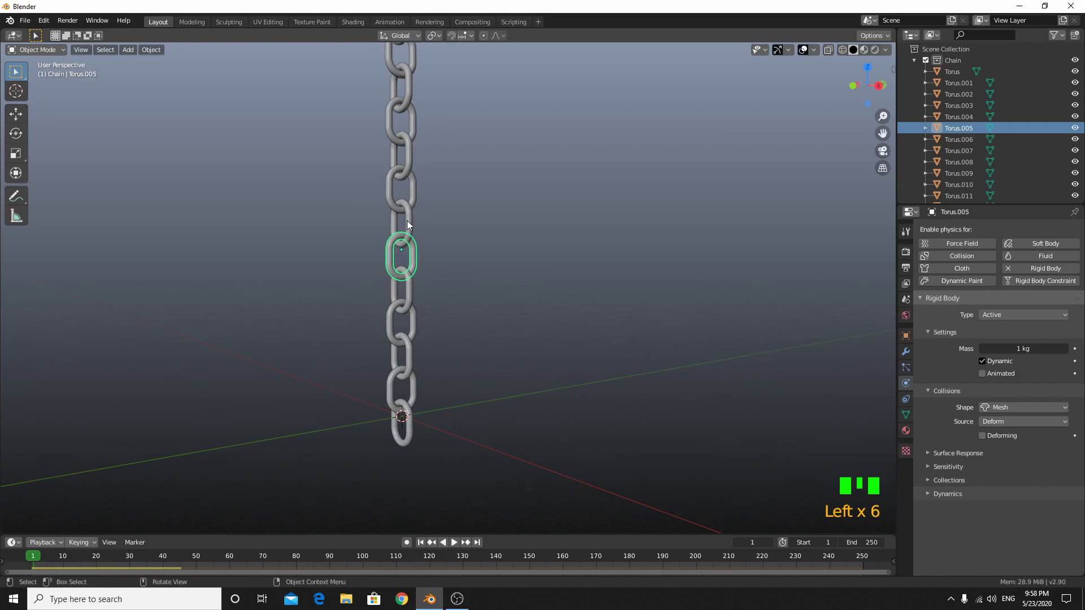
pyautogui.click(410, 223)
pyautogui.scroll(-3)
pyautogui.moveTo(575, 340); pyautogui.dragTo(524, 265)
# Play the chain's fall, rewind to frame 1, then select all links to raise them from front view.
pyautogui.press('space')
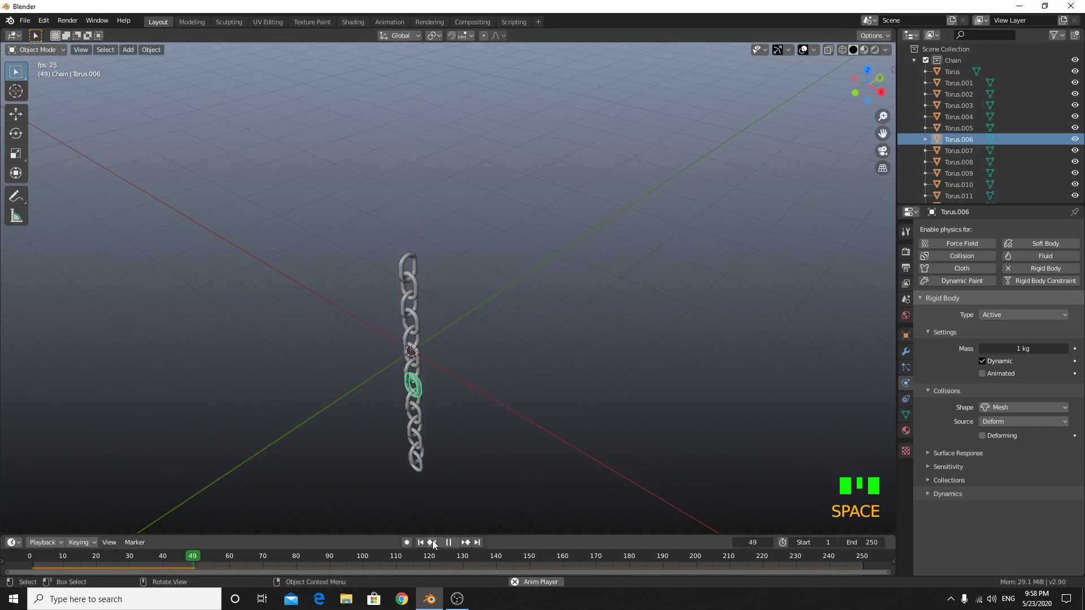
pyautogui.press('space')
pyautogui.moveTo(423, 546); pyautogui.dragTo(443, 430)
pyautogui.moveTo(455, 415); pyautogui.dragTo(489, 395)
pyautogui.scroll(-3)
pyautogui.press('a')
pyautogui.press('KP_1')
# Move the chain about 15.78 m up on Z, then add a plane and scale it into a wide ground.
pyautogui.press('g')
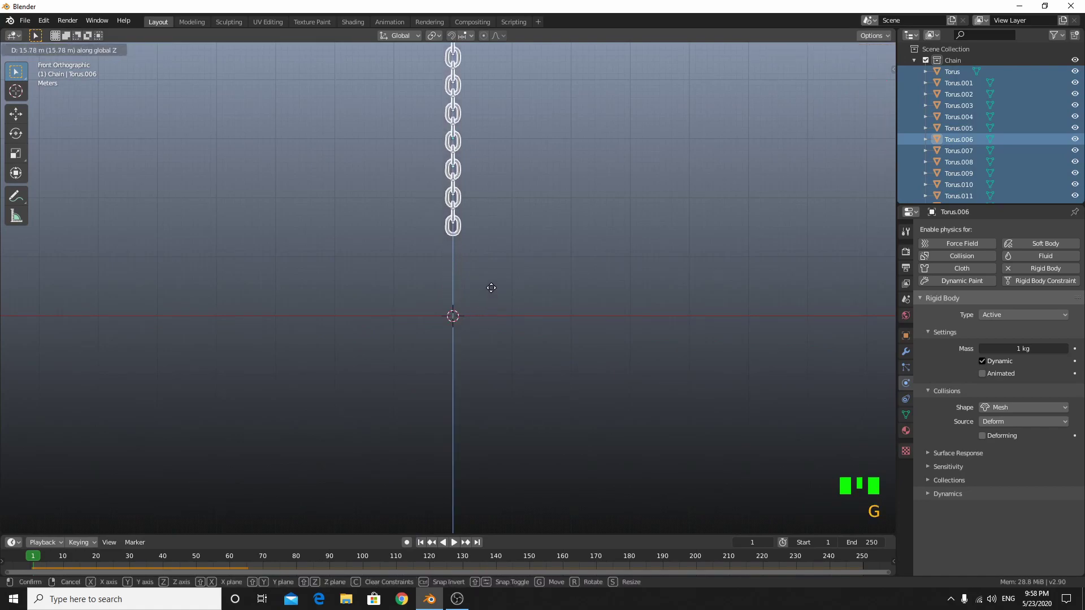
pyautogui.press('shift+a')
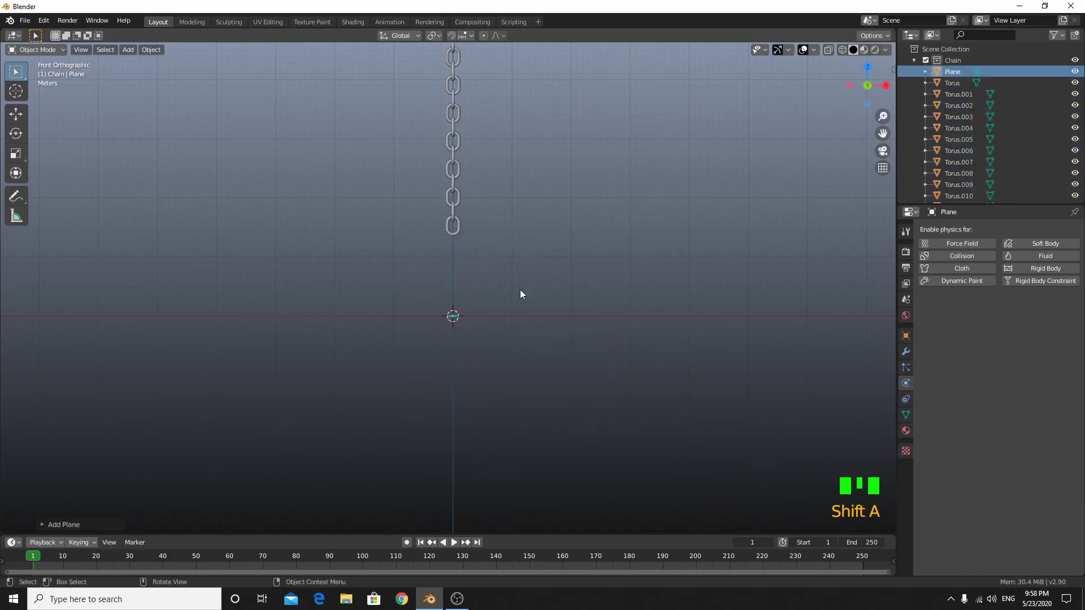
pyautogui.moveTo(516, 402); pyautogui.dragTo(488, 423)
pyautogui.press('s')
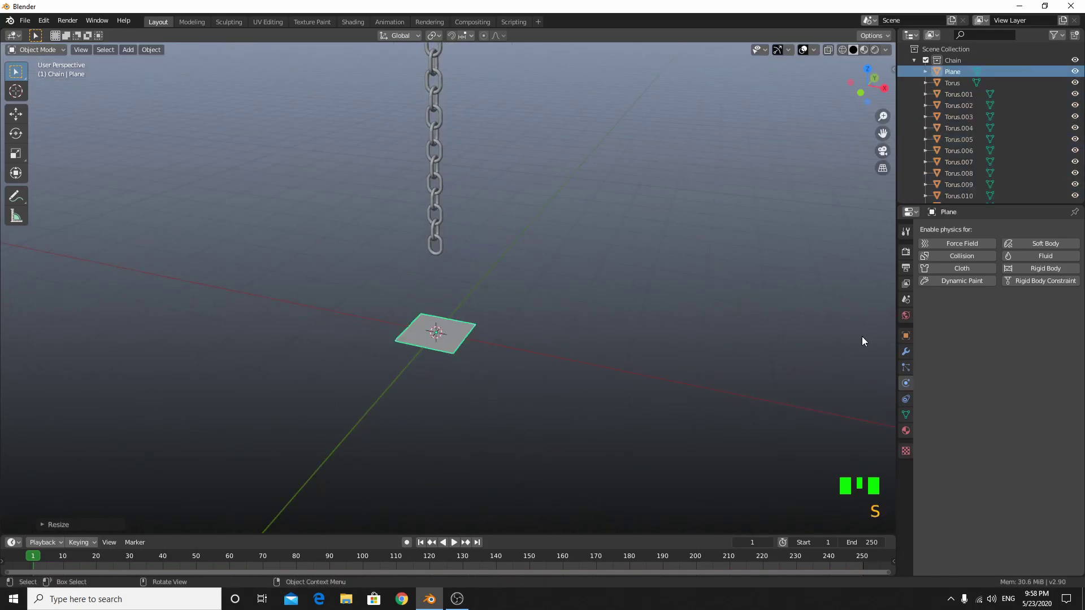
pyautogui.press('s')
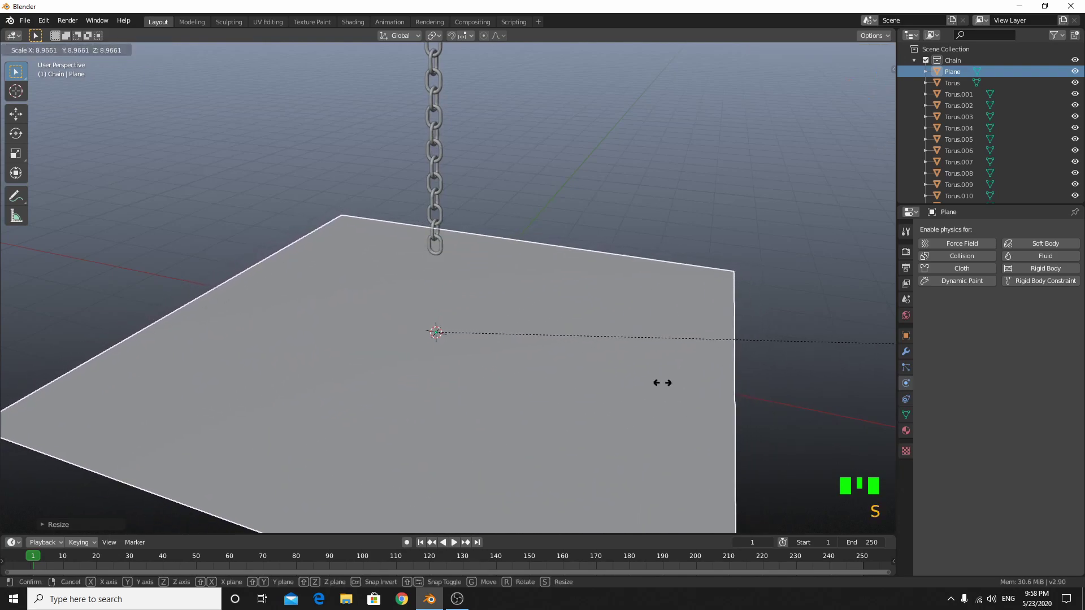
# Select the bottom chain link and enter Edit Mode on it from front view.
pyautogui.scroll(3)
pyautogui.click(443, 186)
pyautogui.moveTo(471, 297); pyautogui.dragTo(490, 300)
pyautogui.press('Tab')
pyautogui.scroll(3)
pyautogui.press('KP_1')
pyautogui.middleClick(472, 232)
pyautogui.scroll(3)
pyautogui.moveTo(604, 427); pyautogui.dragTo(538, 330)
# Frame the bottom chain link closely in front view, ready to add the ball.
pyautogui.press('shift+a')
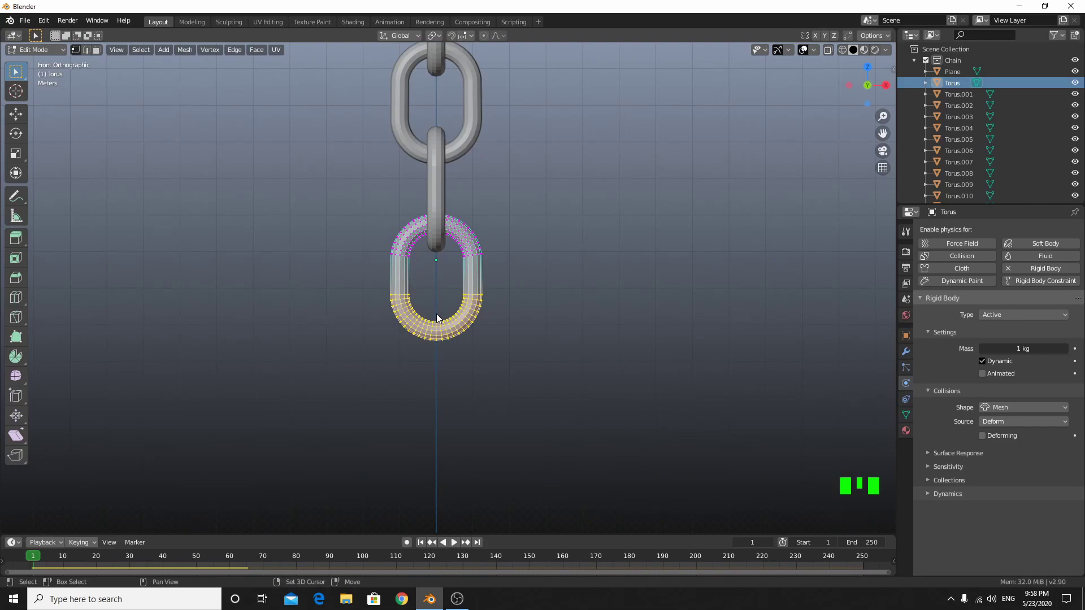
pyautogui.rightClick(440, 321)
pyautogui.moveTo(440, 434); pyautogui.dragTo(476, 450)
pyautogui.scroll(-3)
pyautogui.moveTo(446, 430); pyautogui.dragTo(420, 414)
pyautogui.scroll(-3)
pyautogui.moveTo(516, 347); pyautogui.dragTo(475, 325)
pyautogui.press('KP_1')
pyautogui.scroll(3)
pyautogui.scroll(3)
# Add a UV sphere to the bottom link, enlarge it and lower it beneath as the 30 kg wrecking ball.
pyautogui.press('shift+a')
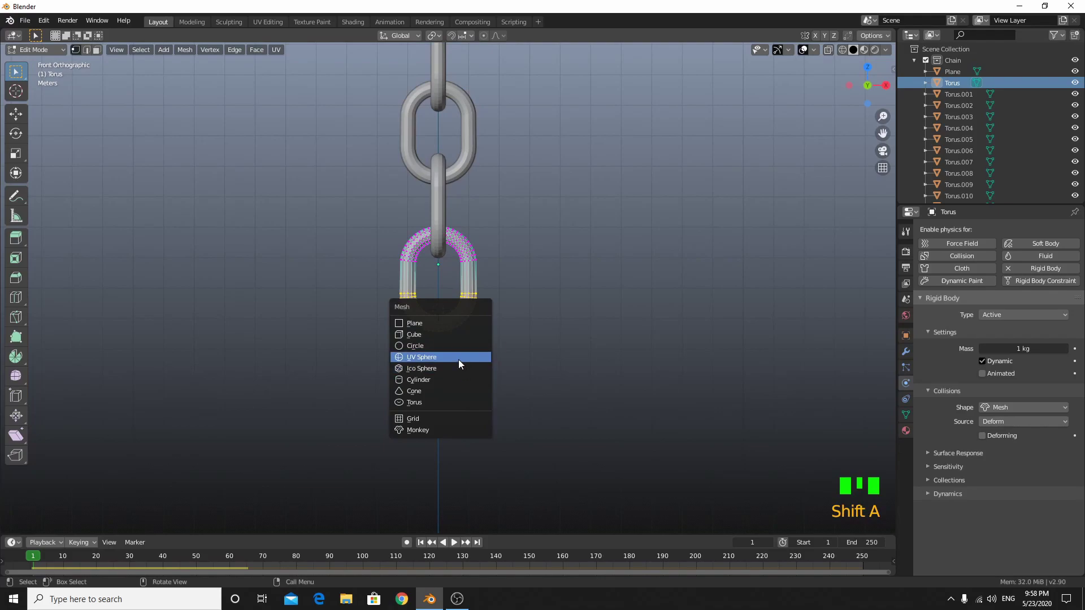
pyautogui.scroll(-3)
pyautogui.moveTo(482, 390); pyautogui.dragTo(465, 370)
pyautogui.scroll(-3)
pyautogui.press('s')
pyautogui.press('g')
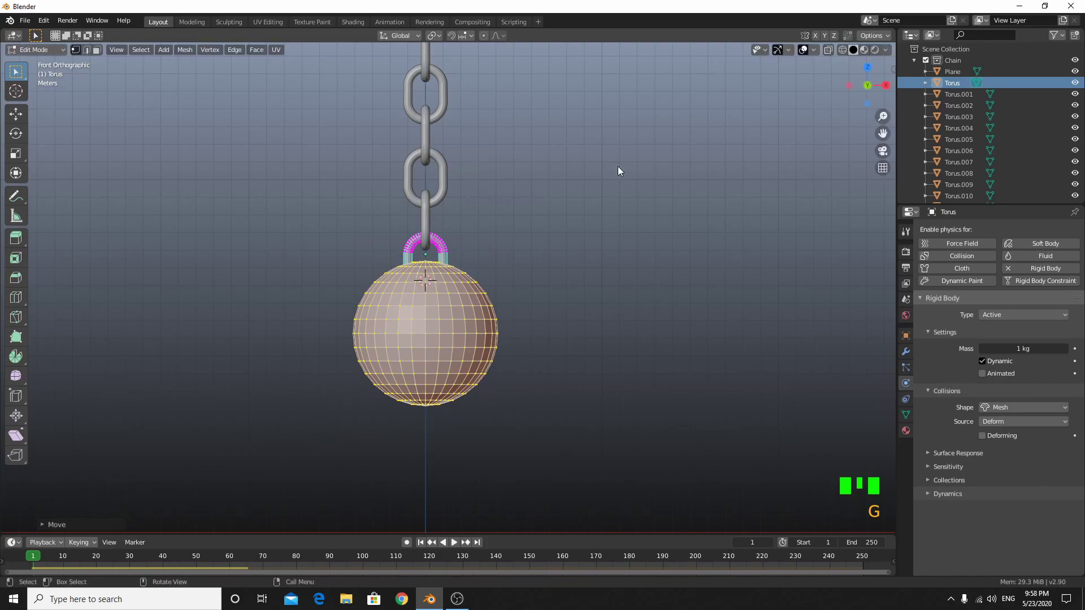
pyautogui.press('s')
pyautogui.press('g')
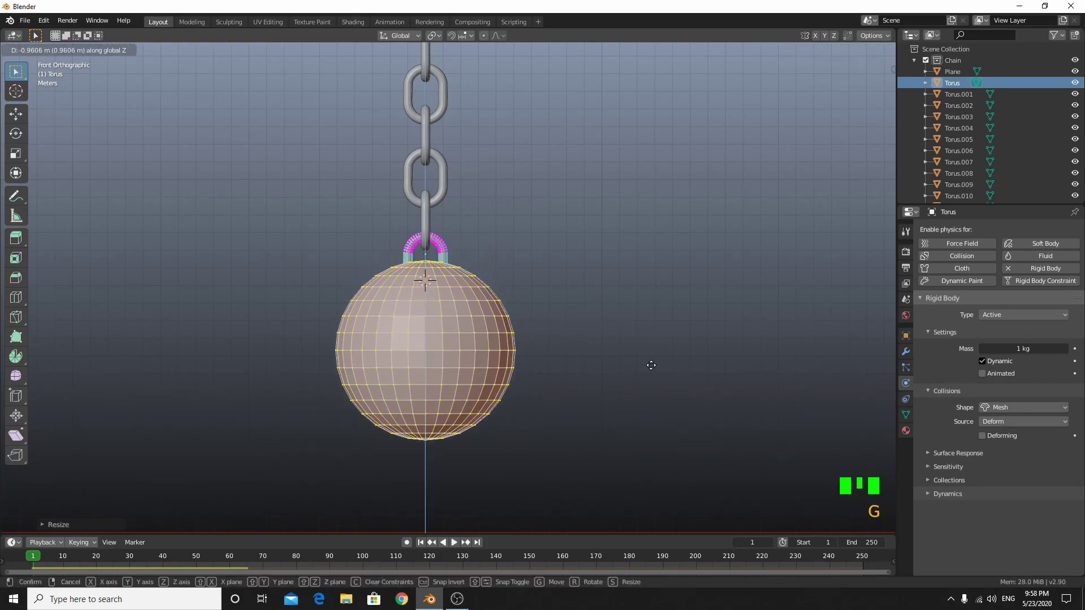
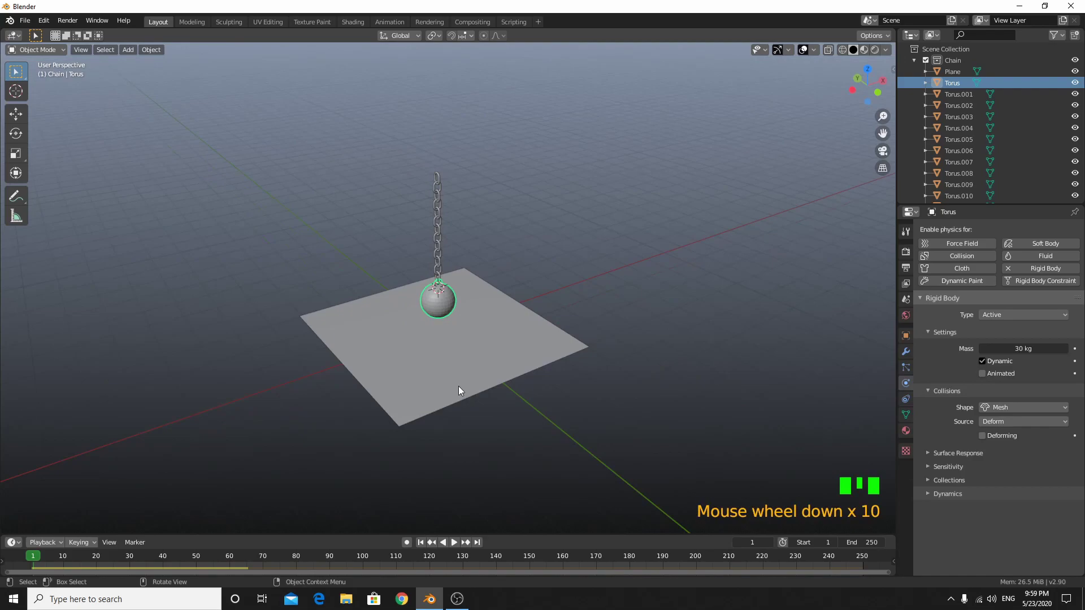
# Play the simulation and watch the weighted chain drop straight through the ground plane.
pyautogui.scroll(3)
pyautogui.scroll(-3)
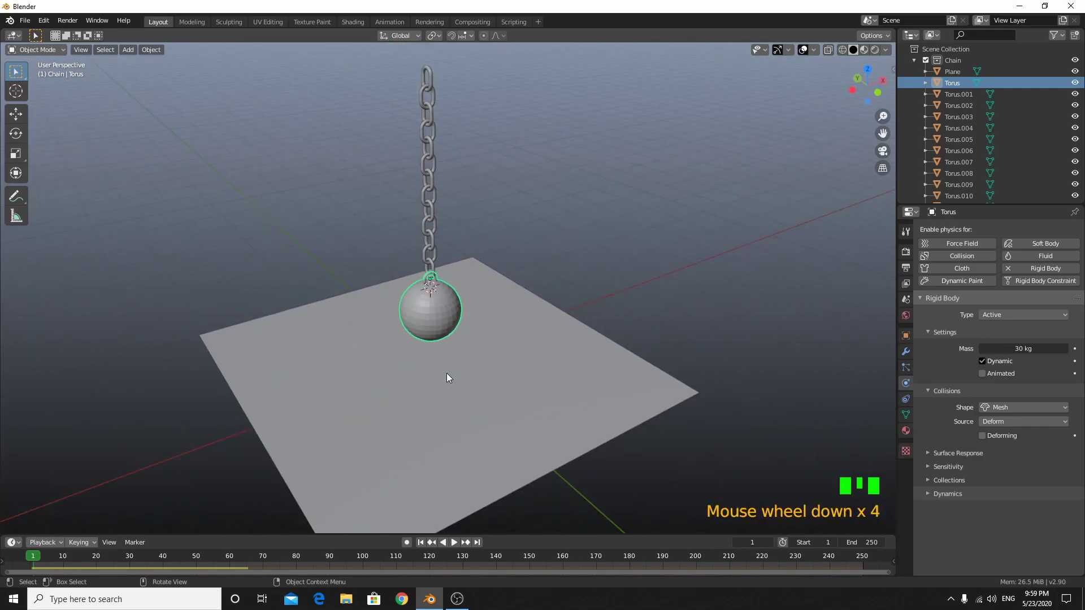
pyautogui.press('h')
pyautogui.press('space')
pyautogui.scroll(-3)
pyautogui.moveTo(478, 399); pyautogui.dragTo(512, 526)
# Stop playback, select the ground plane and give it a Passive rigid body.
pyautogui.press('space')
pyautogui.moveTo(431, 546); pyautogui.dragTo(443, 383)
pyautogui.scroll(3)
pyautogui.scroll(-3)
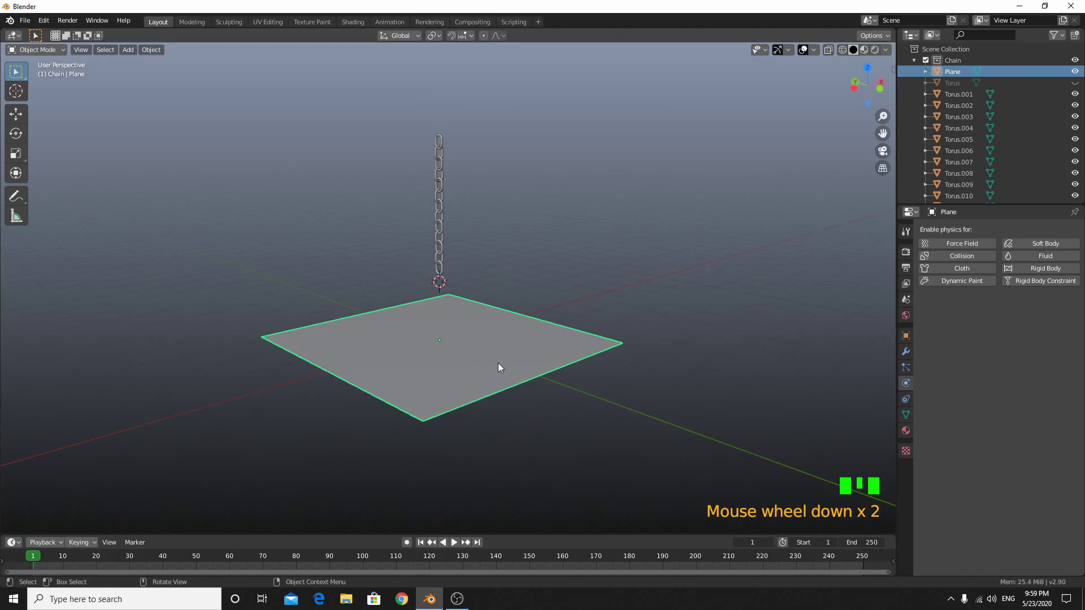
pyautogui.click(533, 373)
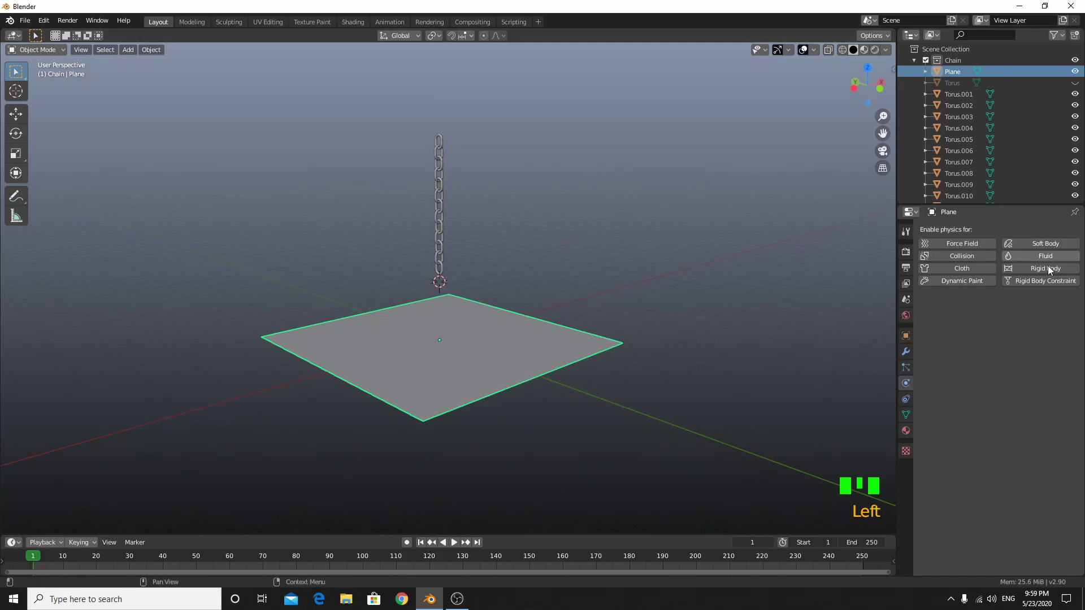
pyautogui.moveTo(1016, 276); pyautogui.dragTo(1004, 324)
pyautogui.moveTo(997, 318); pyautogui.dragTo(695, 397)
pyautogui.scroll(3)
# Replay the simulation and watch the chain land on the plane.
pyautogui.moveTo(607, 338); pyautogui.dragTo(619, 347)
pyautogui.press('space')
pyautogui.press('space')
pyautogui.press('space')
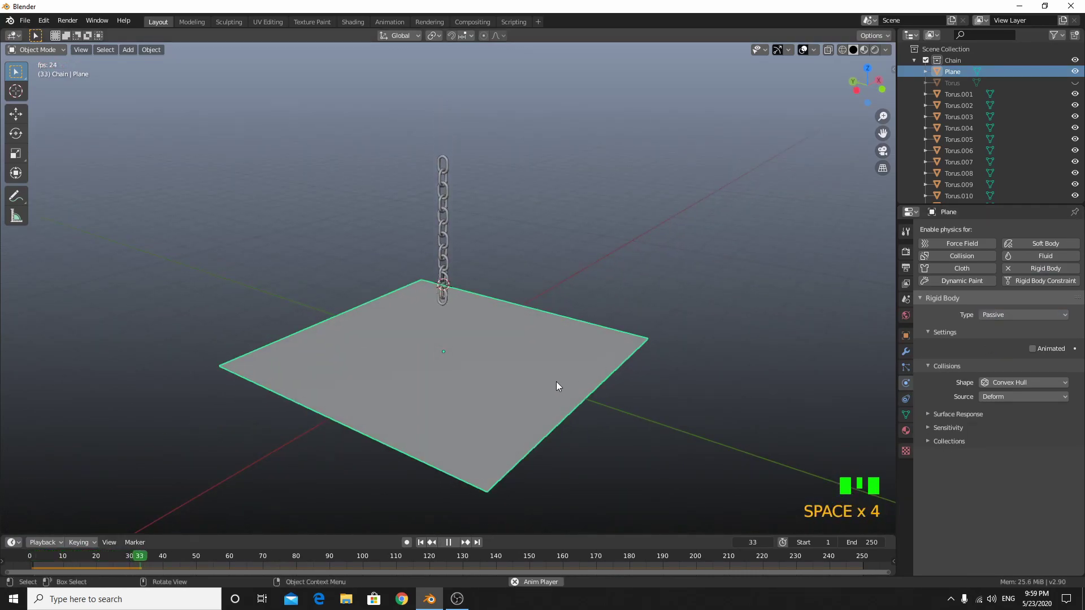
pyautogui.moveTo(538, 389); pyautogui.dragTo(492, 375)
# Stop playback, unhide everything and rerun the drop to check the chain.
pyautogui.press('space')
pyautogui.moveTo(428, 547); pyautogui.dragTo(412, 363)
pyautogui.press('alt+h')
pyautogui.click(430, 300)
pyautogui.scroll(3)
pyautogui.press('space')
pyautogui.scroll(-3)
pyautogui.moveTo(466, 326); pyautogui.dragTo(475, 401)
pyautogui.scroll(-3)
pyautogui.press('space')
# In front view move the whole chain down about 2.3 m along Z.
pyautogui.moveTo(426, 543); pyautogui.dragTo(465, 348)
pyautogui.moveTo(465, 349); pyautogui.dragTo(433, 321)
pyautogui.press('KP_1')
pyautogui.scroll(3)
pyautogui.moveTo(369, 104); pyautogui.dragTo(374, 112)
pyautogui.scroll(3)
pyautogui.press('g')
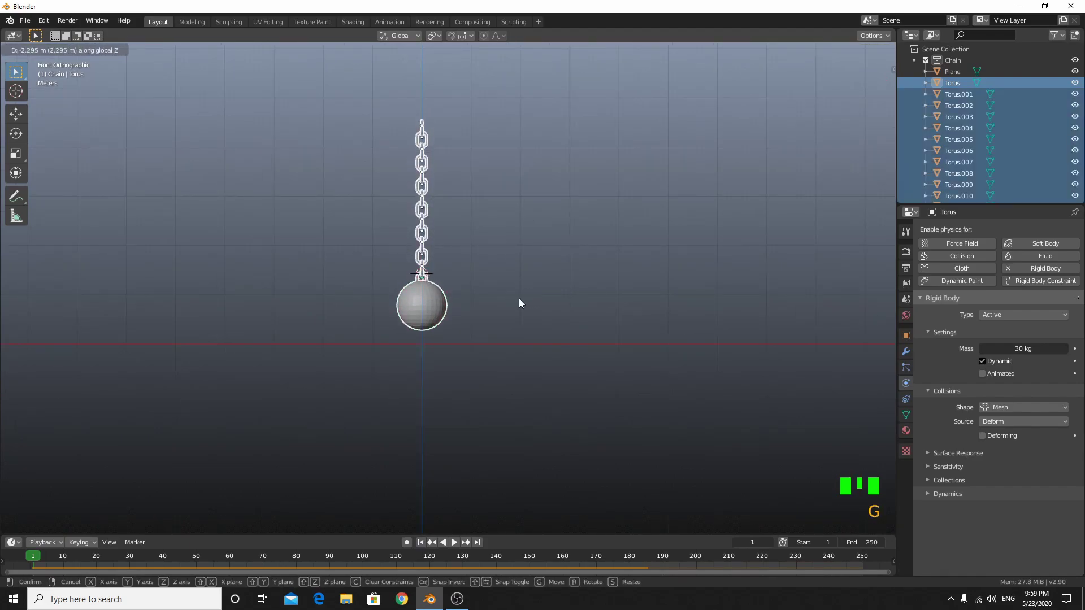
pyautogui.click(437, 325)
pyautogui.click(435, 323)
pyautogui.scroll(3)
pyautogui.moveTo(548, 285); pyautogui.dragTo(540, 352)
pyautogui.scroll(3)
# Make the top link Torus.013 a Passive rigid body, set the ball to 30 kg, and replay.
pyautogui.click(432, 295)
pyautogui.click(440, 295)
pyautogui.moveTo(442, 294); pyautogui.dragTo(675, 498)
pyautogui.scroll(-3)
pyautogui.moveTo(630, 451); pyautogui.dragTo(573, 447)
pyautogui.scroll(-3)
pyautogui.moveTo(445, 433); pyautogui.dragTo(1012, 321)
pyautogui.moveTo(1012, 321); pyautogui.dragTo(572, 403)
pyautogui.press('space')
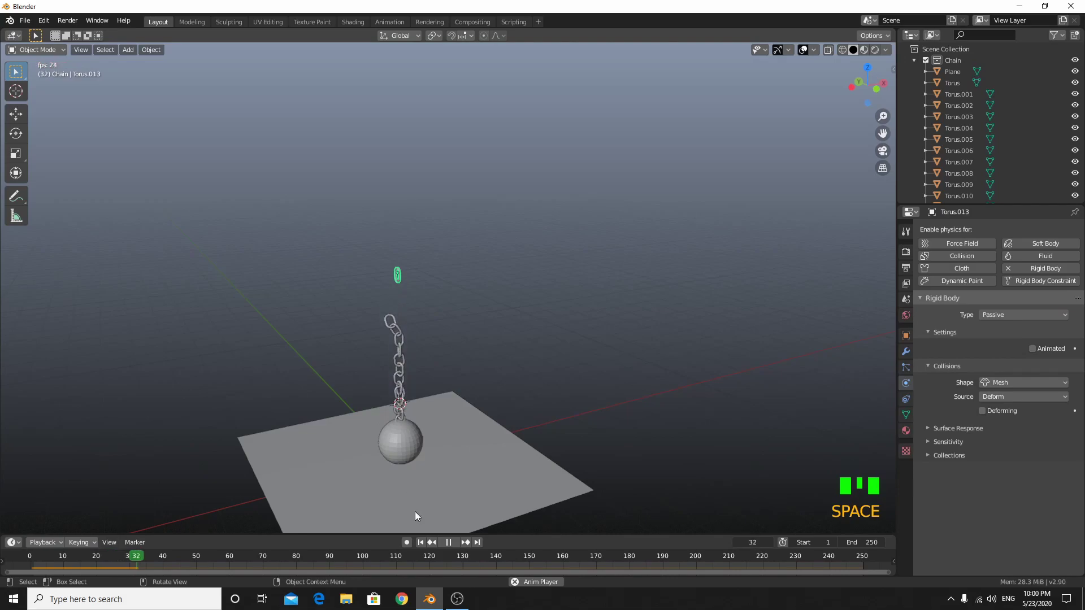
# Set Torus.013 to an Active rigid body with Dynamic unticked.
pyautogui.press('space')
pyautogui.click(428, 544)
pyautogui.scroll(3)
pyautogui.scroll(-3)
pyautogui.moveTo(423, 303); pyautogui.dragTo(1033, 324)
pyautogui.click(1033, 323)
pyautogui.moveTo(1030, 320); pyautogui.dragTo(1000, 364)
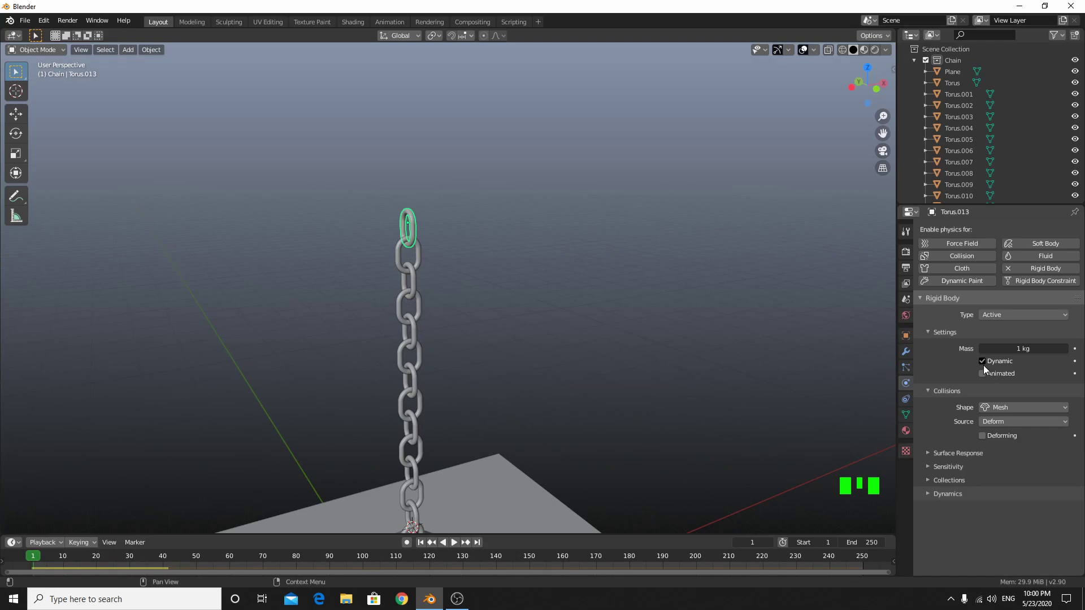
pyautogui.click(982, 365)
pyautogui.click(985, 364)
pyautogui.scroll(-3)
# Replay to see the weighted chain hang from the top link, then return to front view.
pyautogui.press('space')
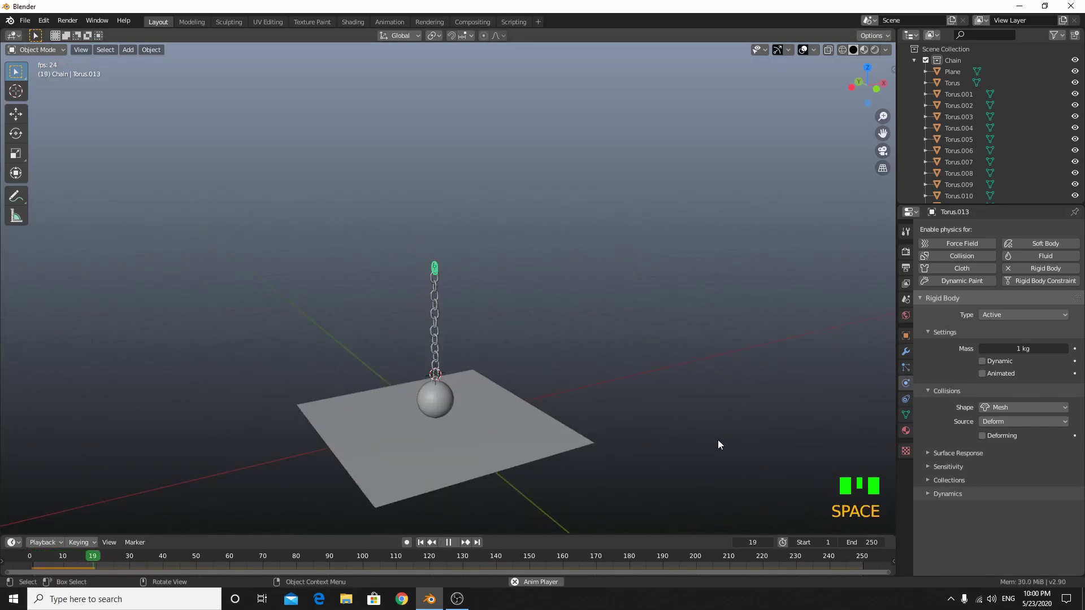
pyautogui.moveTo(733, 447); pyautogui.dragTo(771, 436)
pyautogui.scroll(3)
pyautogui.moveTo(753, 422); pyautogui.dragTo(711, 347)
pyautogui.scroll(3)
pyautogui.moveTo(716, 389); pyautogui.dragTo(552, 269)
pyautogui.scroll(-3)
pyautogui.press('space')
pyautogui.moveTo(562, 374); pyautogui.dragTo(712, 378)
pyautogui.press('KP_1')
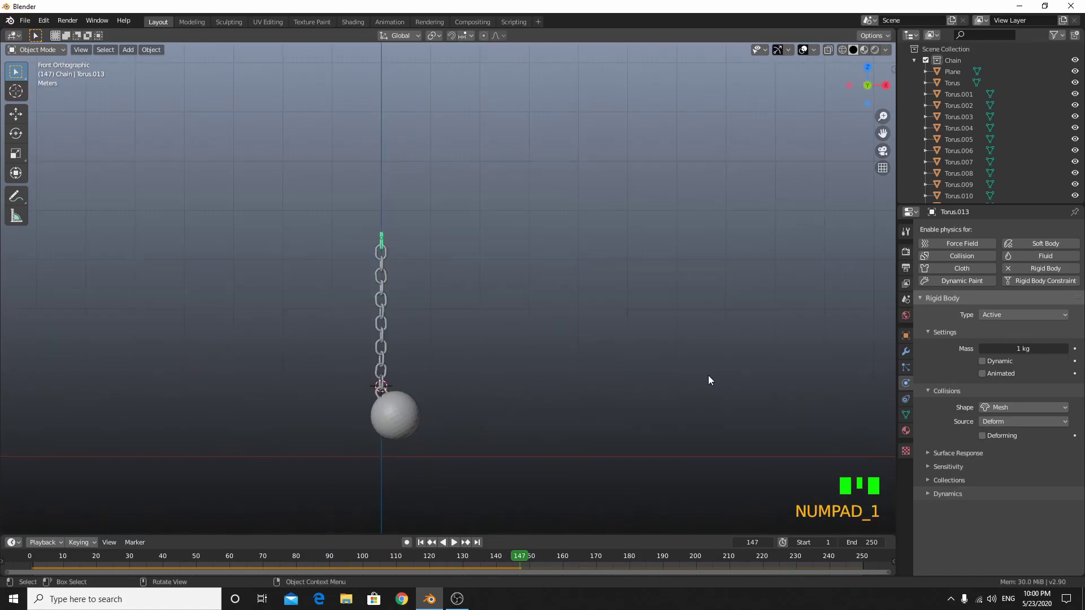
# Box-select all chain links and the ball and scale them up by about 1.48.
pyautogui.click(422, 540)
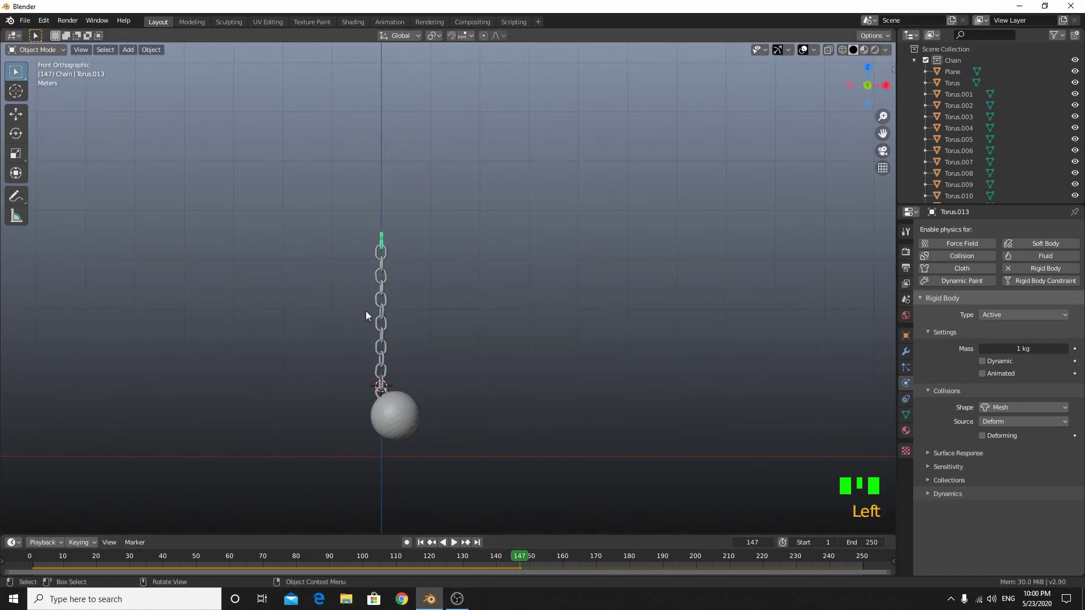
pyautogui.moveTo(420, 546); pyautogui.dragTo(353, 239)
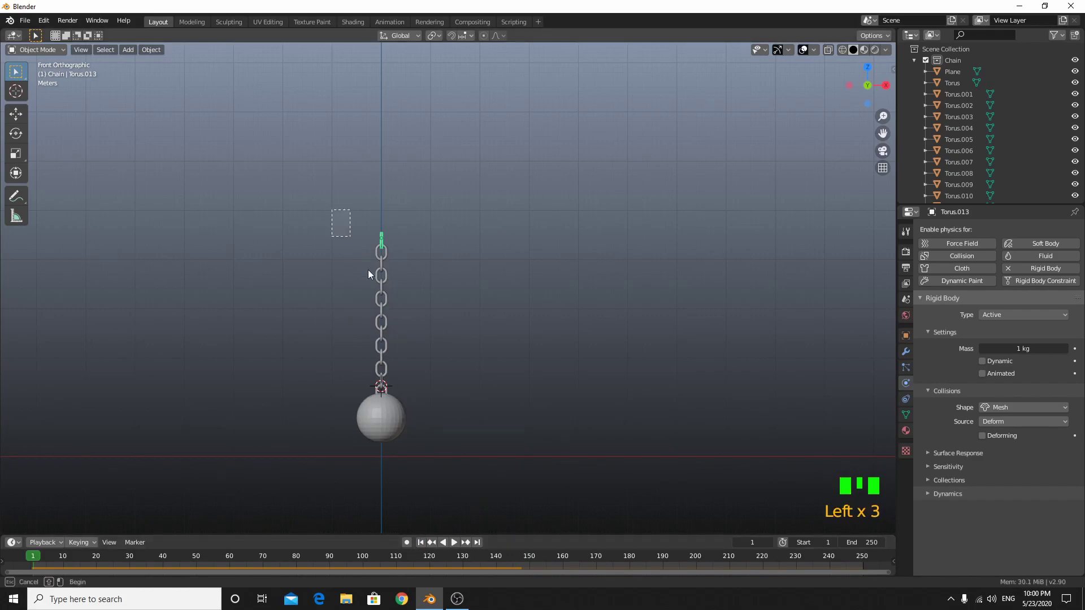
pyautogui.press('s')
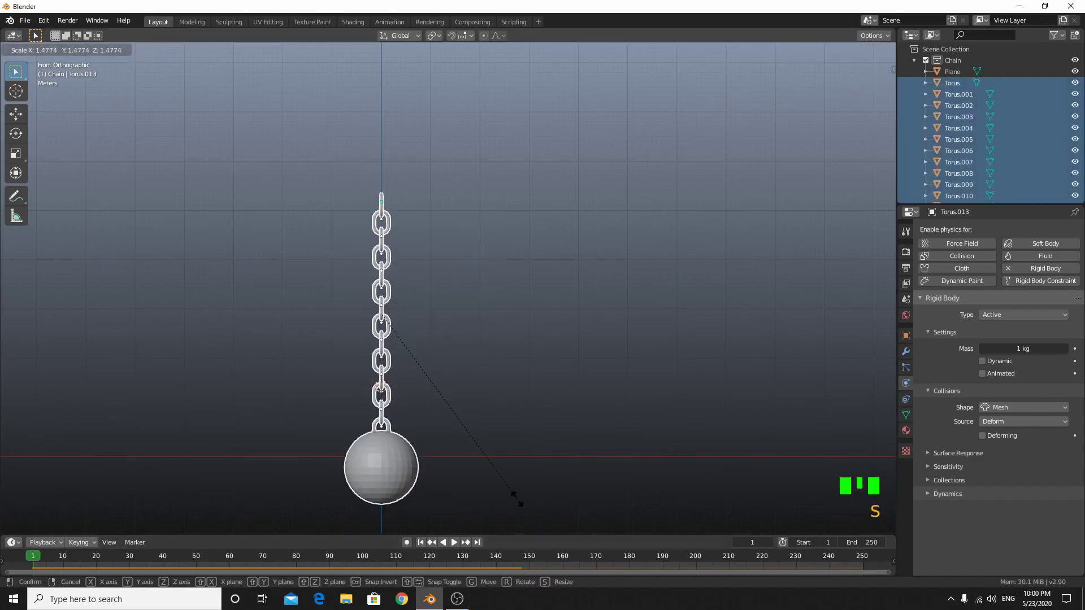
pyautogui.press('g')
pyautogui.press('space')
pyautogui.moveTo(559, 410); pyautogui.dragTo(602, 432)
pyautogui.click(603, 432)
pyautogui.moveTo(572, 413); pyautogui.dragTo(491, 543)
pyautogui.press('space')
# Scrub the timeline back to the start and reframe the view on the chain.
pyautogui.moveTo(483, 544); pyautogui.dragTo(425, 552)
pyautogui.moveTo(420, 544); pyautogui.dragTo(395, 460)
pyautogui.moveTo(394, 460); pyautogui.dragTo(509, 448)
pyautogui.scroll(-3)
pyautogui.moveTo(500, 348); pyautogui.dragTo(402, 158)
pyautogui.click(402, 159)
pyautogui.moveTo(575, 386); pyautogui.dragTo(636, 273)
# Start rotating the chain and ball around the Y axis in front view, about 41° so far.
pyautogui.press('r')
pyautogui.press('KP_1')
pyautogui.scroll(3)
pyautogui.moveTo(661, 385); pyautogui.dragTo(737, 230)
pyautogui.press('r')
pyautogui.press('t')
pyautogui.press('r')
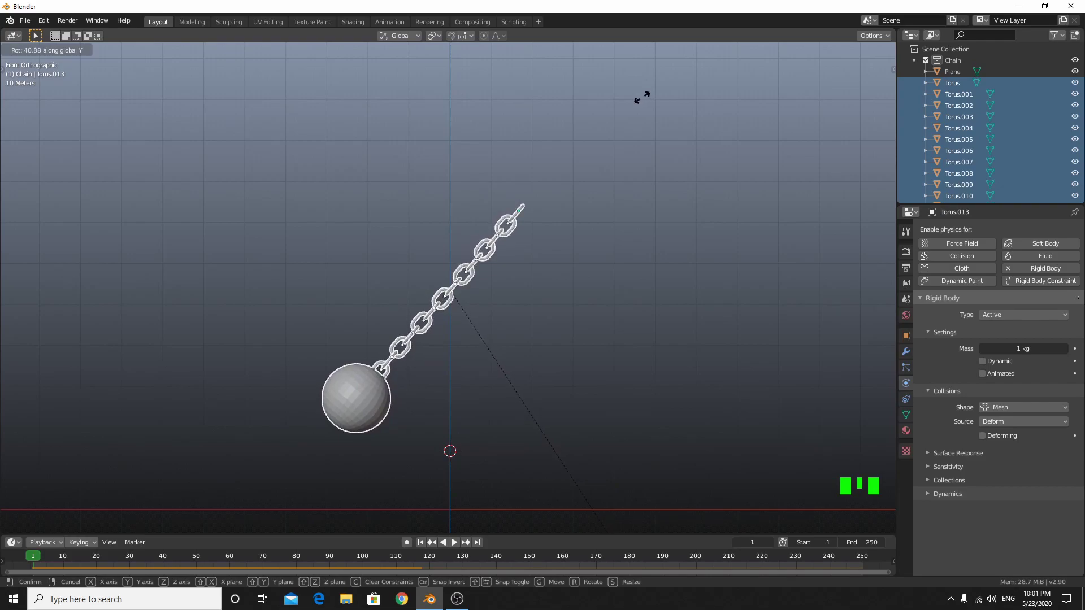
# Tilt the chain about 60° around Y, recentre its top link, and play the swing.
pyautogui.press('r')
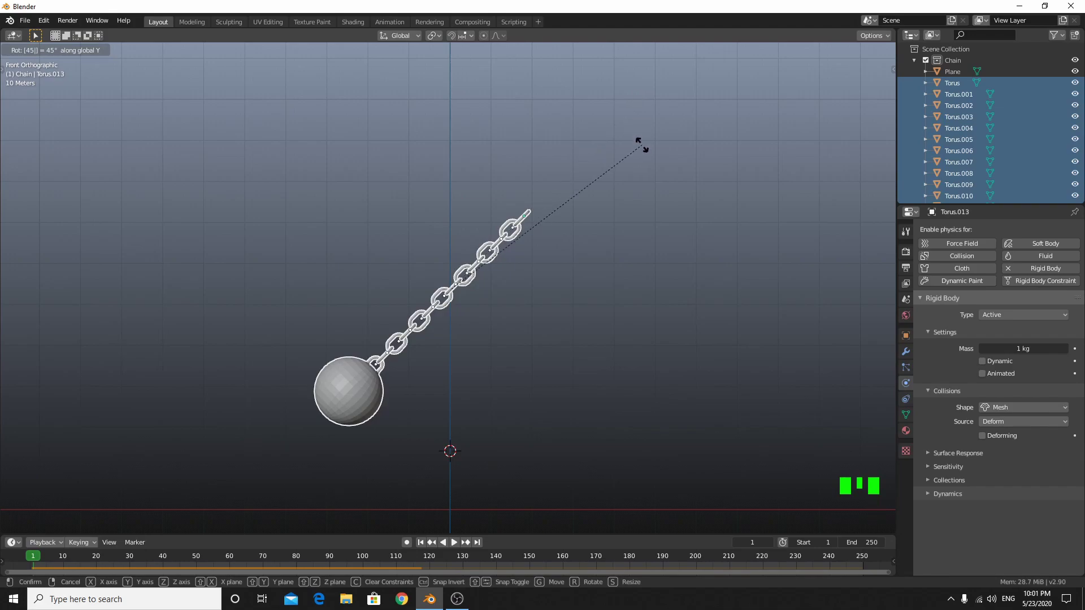
pyautogui.press('r')
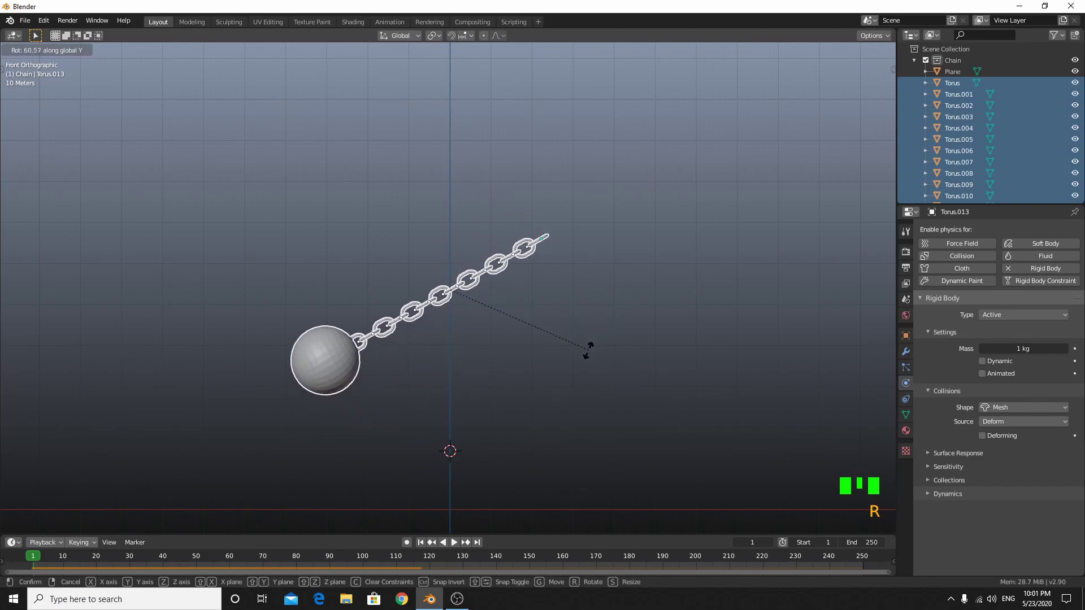
pyautogui.press('g')
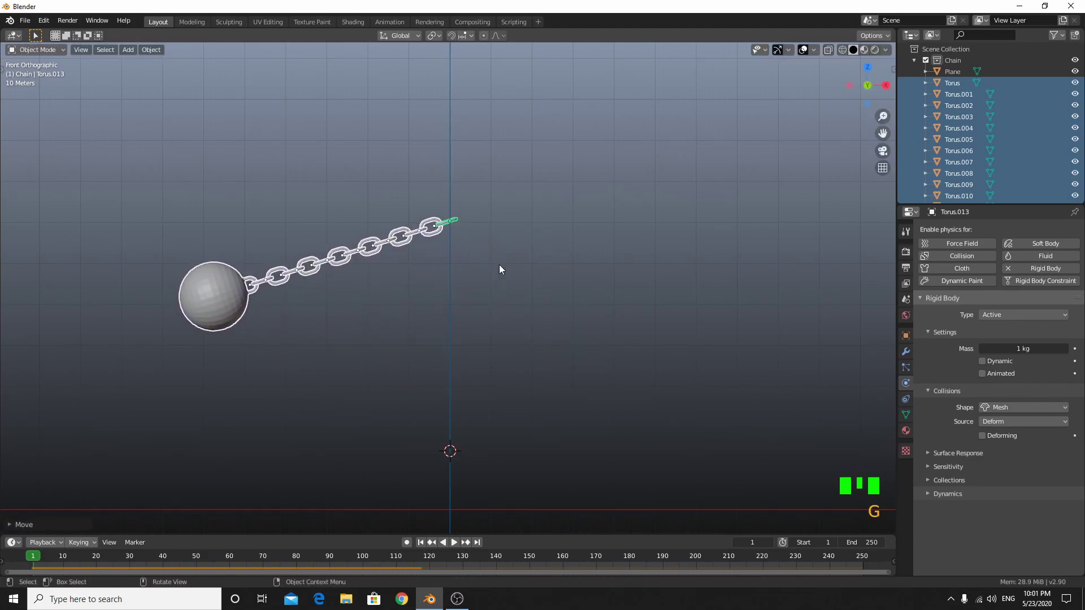
pyautogui.press('space')
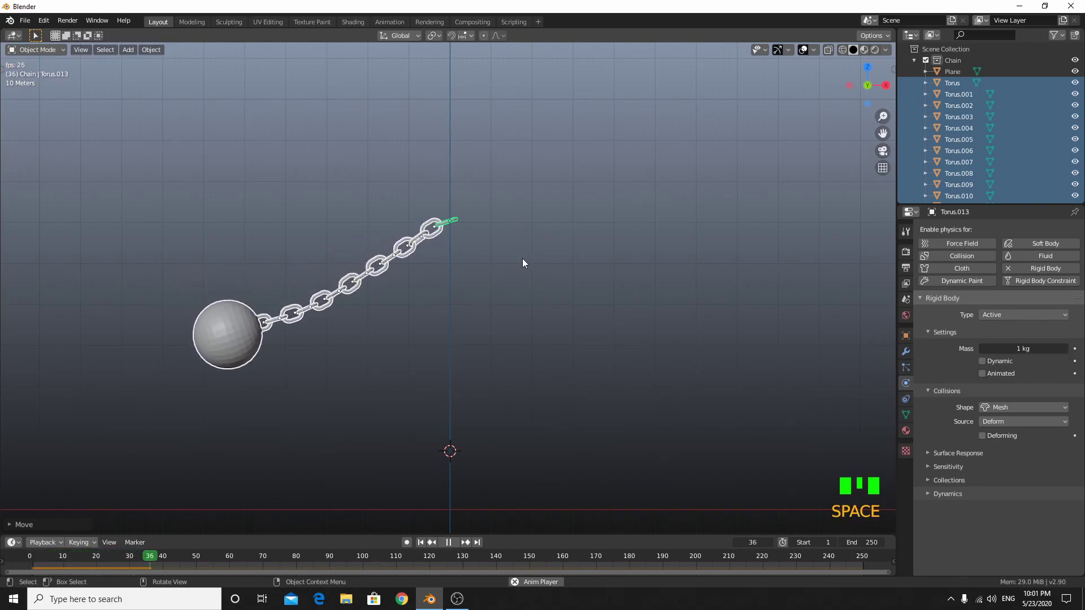
# Stop the swing at frame 1, select the links and raise their Rigid Body mass to 4 kg.
pyautogui.moveTo(535, 278); pyautogui.dragTo(543, 245)
pyautogui.scroll(-3)
pyautogui.moveTo(549, 260); pyautogui.dragTo(451, 557)
pyautogui.press('space')
pyautogui.moveTo(431, 549); pyautogui.dragTo(429, 363)
pyautogui.scroll(3)
pyautogui.click(289, 432)
pyautogui.click(179, 318)
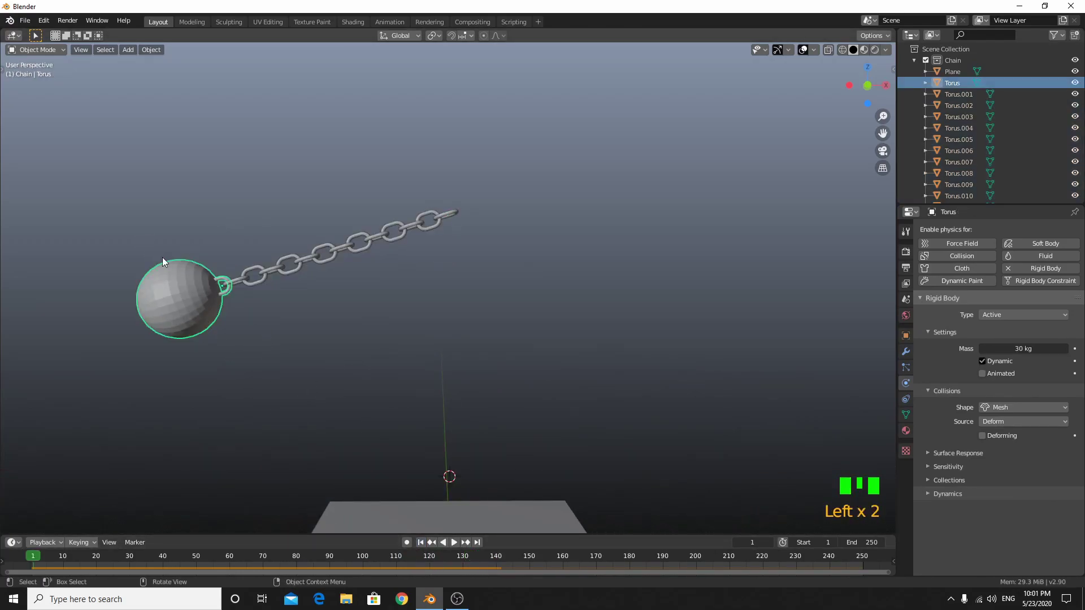
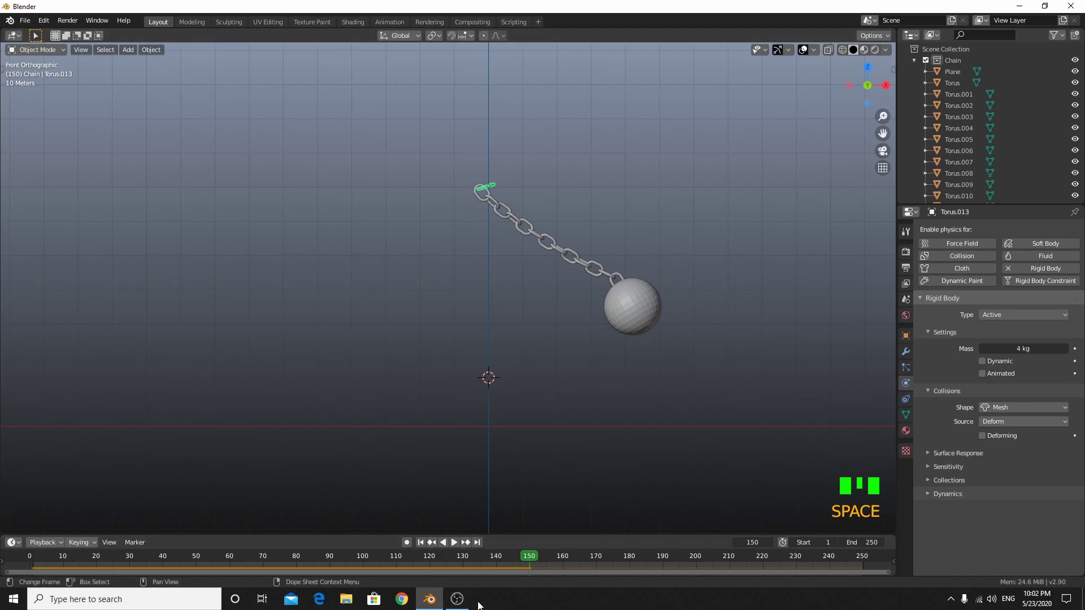
# Box-select the chain and ball and lower them about 5.1 m along Z toward the plane.
pyautogui.moveTo(443, 563); pyautogui.dragTo(468, 179)
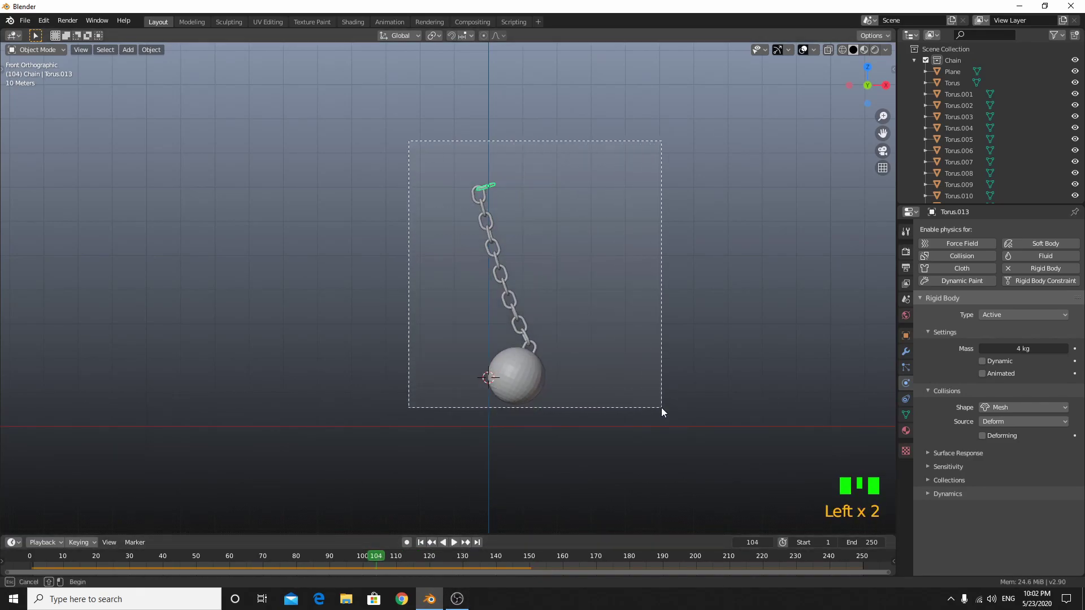
pyautogui.press('g')
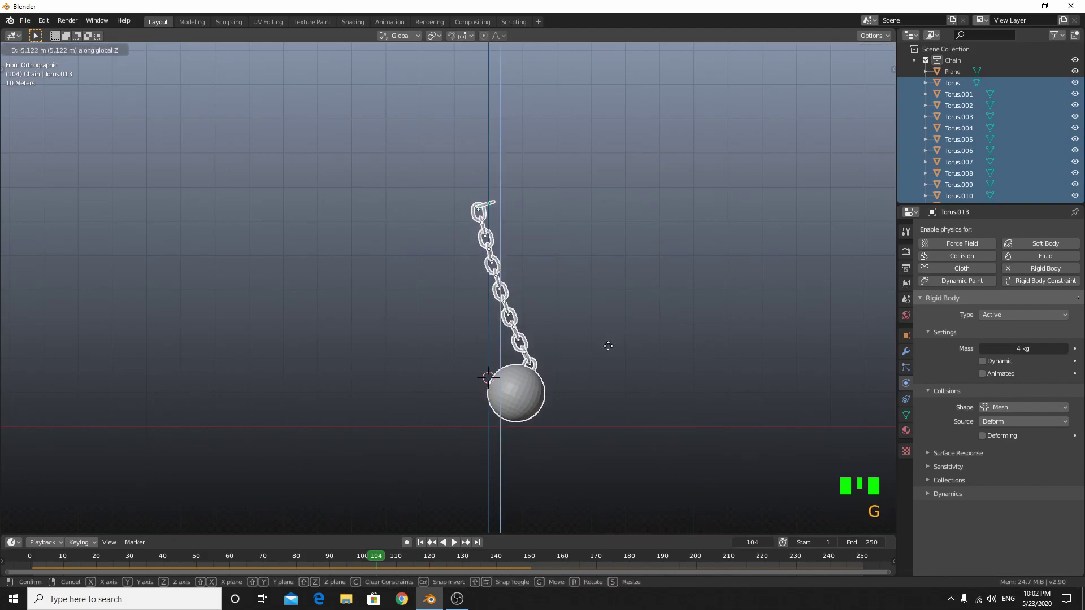
pyautogui.press('g')
pyautogui.moveTo(430, 551); pyautogui.dragTo(547, 265)
pyautogui.moveTo(546, 265); pyautogui.dragTo(540, 283)
# Play the swing, undo twice, replay, then return to frame 1 with the plane selected.
pyautogui.press('space')
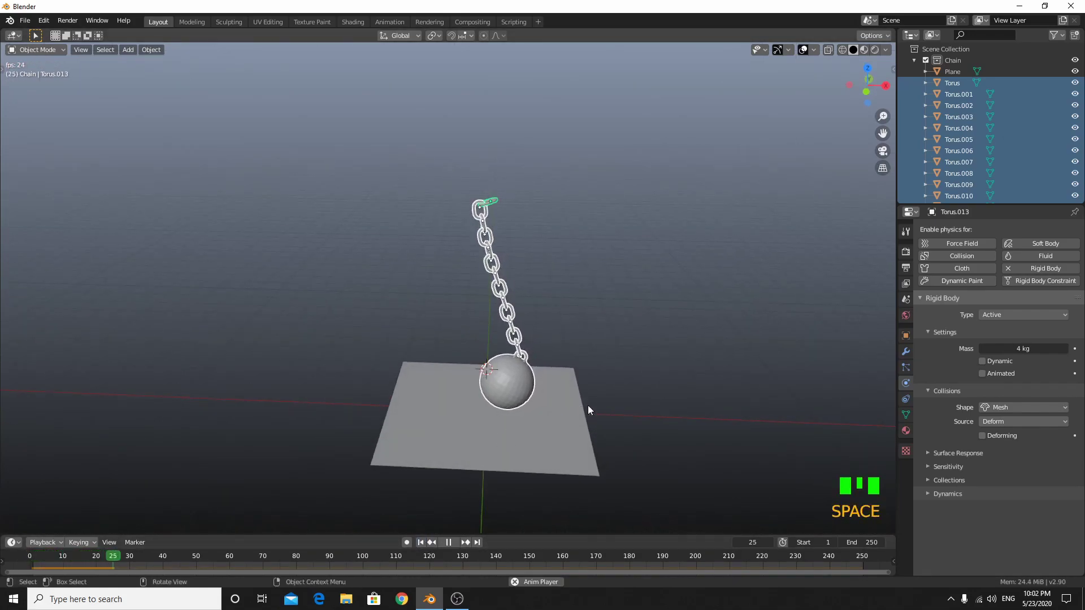
pyautogui.press('space')
pyautogui.press('ctrl+z')
pyautogui.press('ctrl+z')
pyautogui.press('space')
pyautogui.moveTo(425, 553); pyautogui.dragTo(422, 416)
pyautogui.middleClick(421, 416)
pyautogui.press('space')
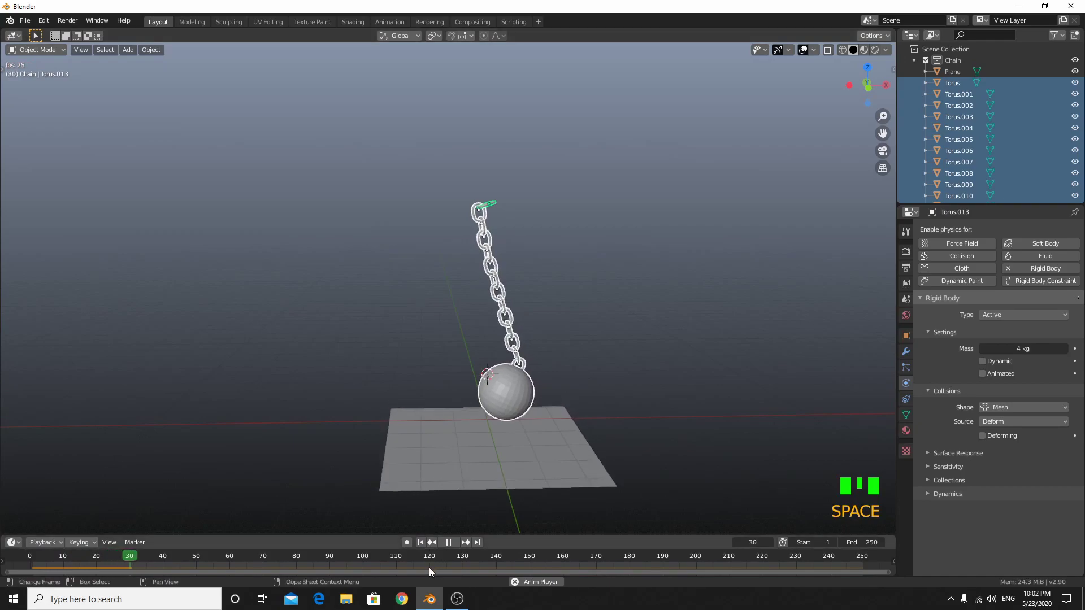
pyautogui.press('space')
pyautogui.moveTo(425, 552); pyautogui.dragTo(453, 444)
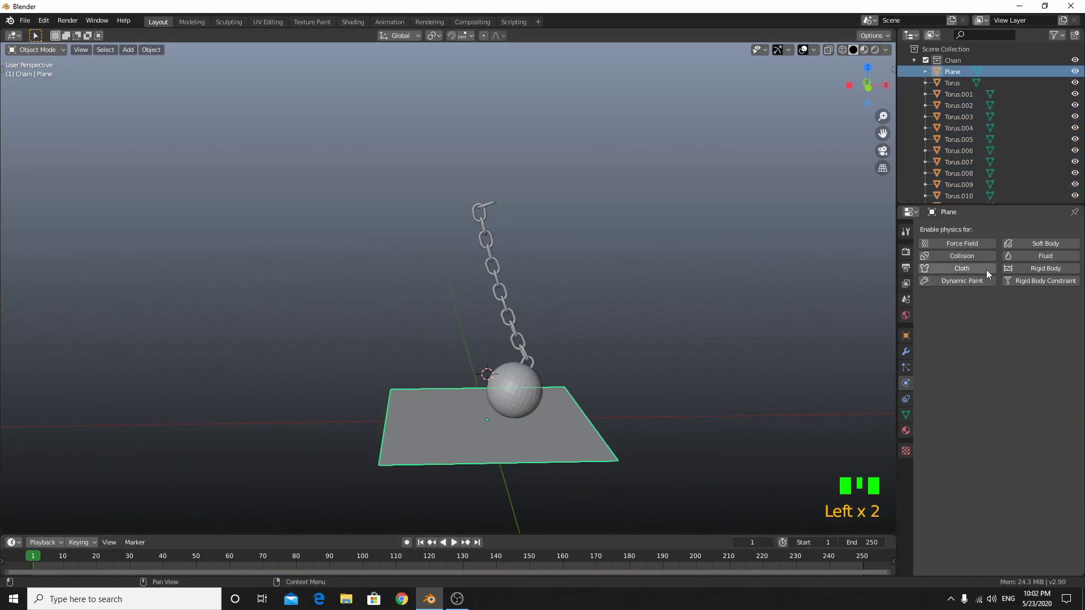
# Give the ground plane a Passive rigid body and play a quick test of the swing.
pyautogui.moveTo(1009, 269); pyautogui.dragTo(1025, 323)
pyautogui.moveTo(1021, 320); pyautogui.dragTo(731, 445)
pyautogui.moveTo(731, 445); pyautogui.dragTo(760, 446)
pyautogui.press('space')
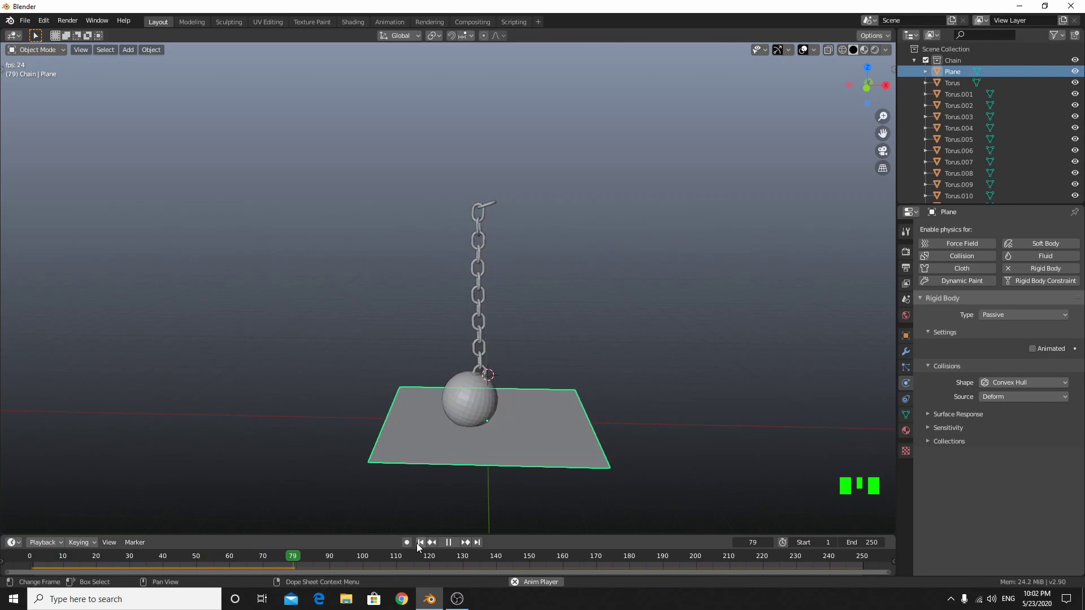
pyautogui.press('space')
# Undo the chain back to its raised starting pose and replay the swing to check it.
pyautogui.moveTo(423, 545); pyautogui.dragTo(422, 510)
pyautogui.press('ctrl+z')
pyautogui.press('ctrl+z')
pyautogui.press('ctrl+z')
pyautogui.press('ctrl+z')
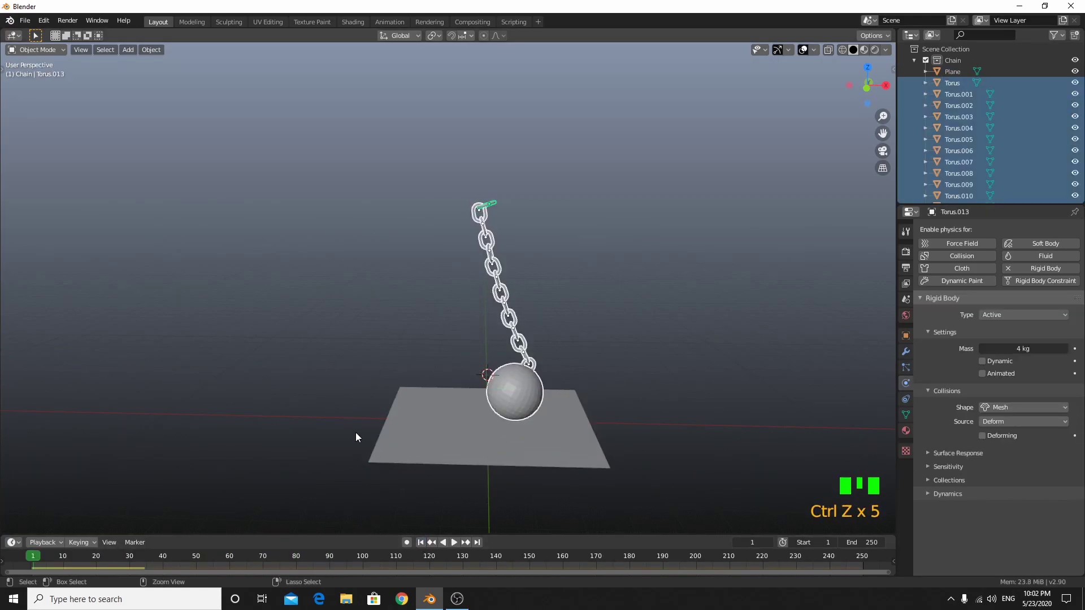
pyautogui.press('ctrl+z')
pyautogui.press('ctrl+z')
pyautogui.press('ctrl+z')
pyautogui.press('space')
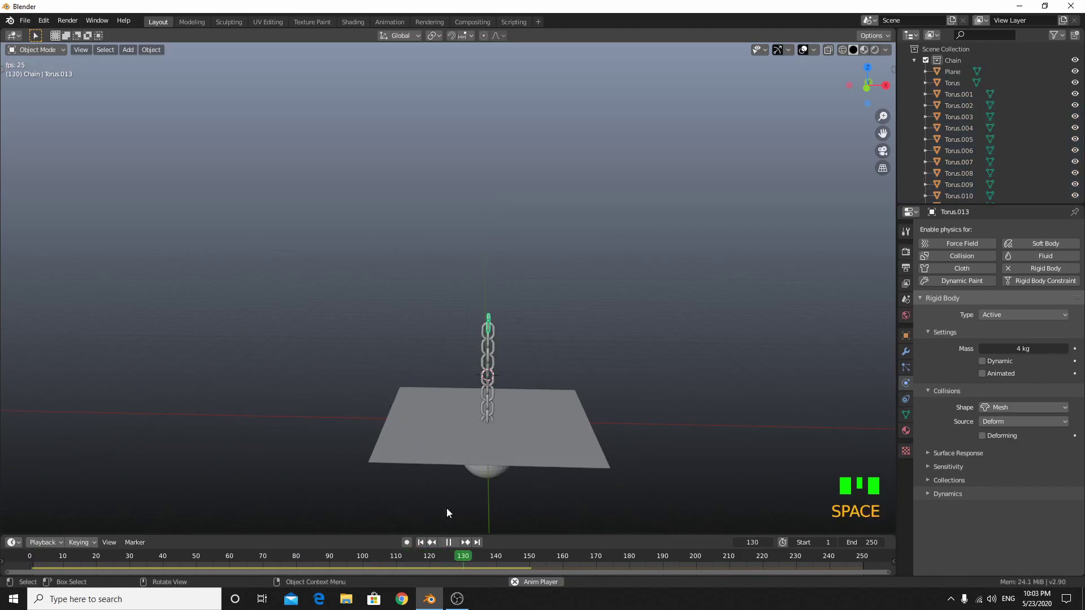
pyautogui.press('space')
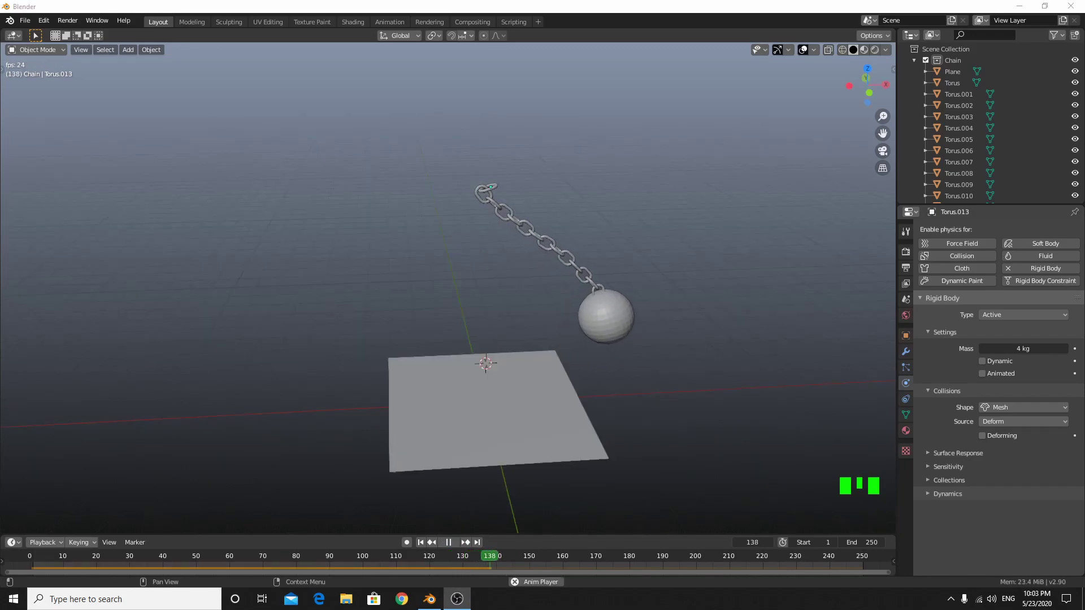
# Return to frame 1 in front view with the chain and ball selected.
pyautogui.moveTo(564, 462); pyautogui.dragTo(499, 538)
pyautogui.press('space')
pyautogui.moveTo(423, 549); pyautogui.dragTo(422, 452)
pyautogui.middleClick(422, 451)
pyautogui.press('KP_1')
pyautogui.click(216, 128)
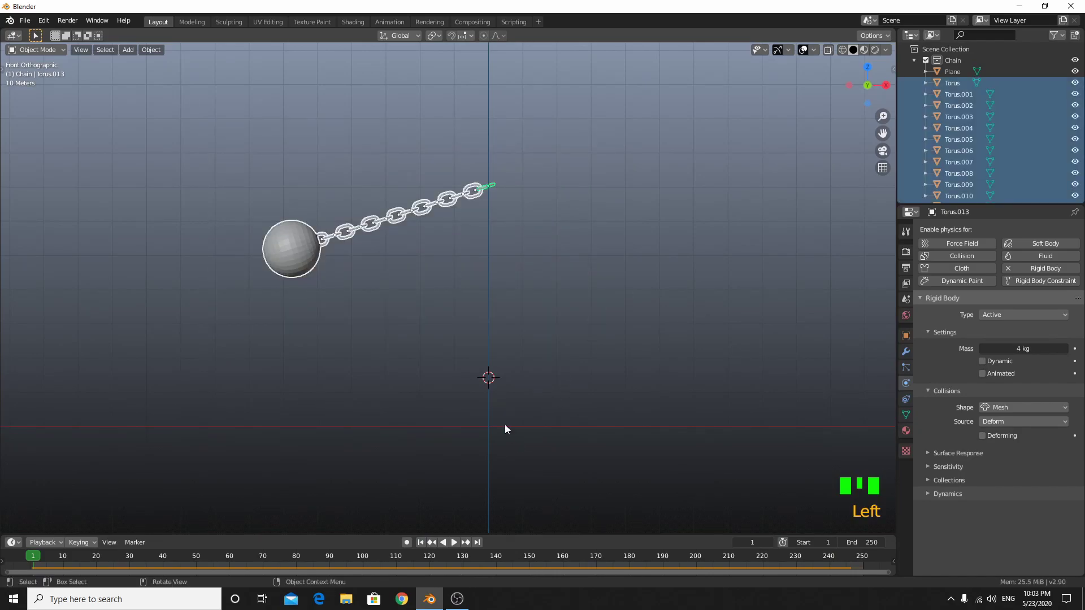
# Nudge the chain, test-play, then select the ground plane and reset to frame 1 in front view.
pyautogui.press('g')
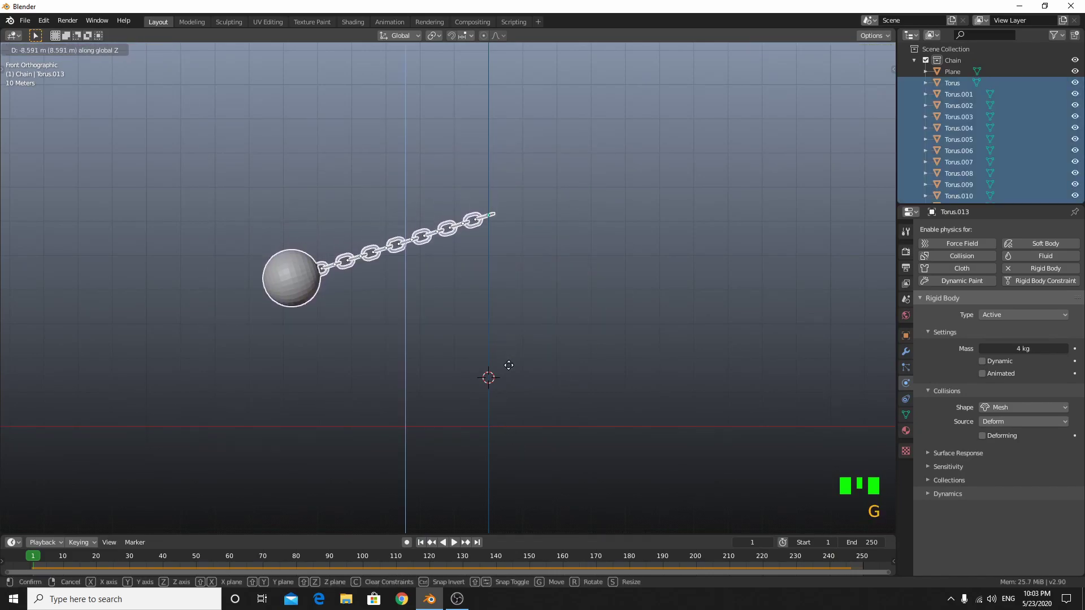
pyautogui.press('space')
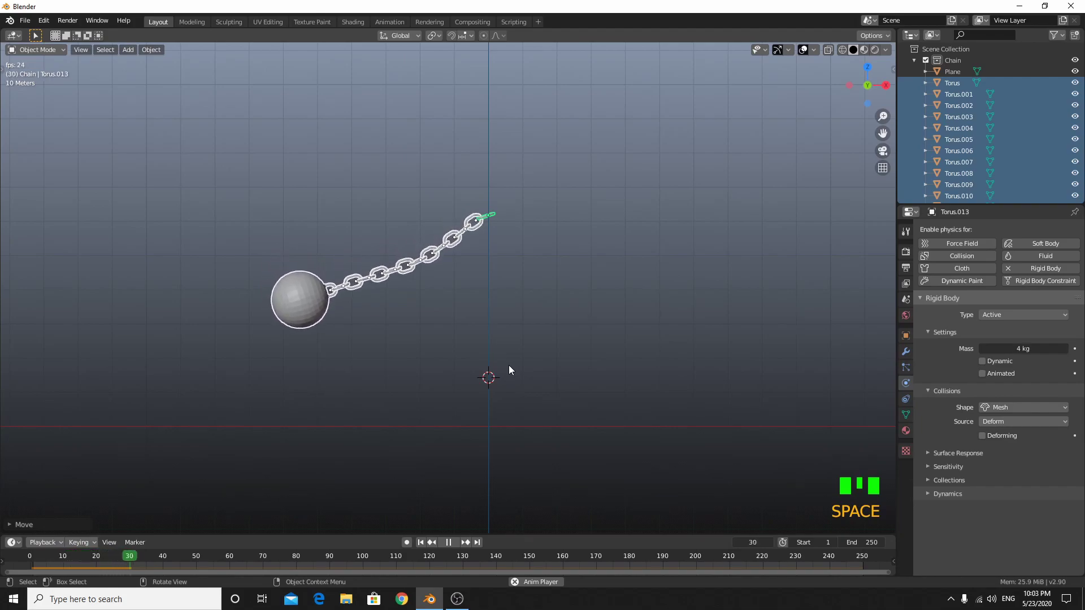
pyautogui.moveTo(517, 385); pyautogui.dragTo(502, 436)
pyautogui.click(502, 435)
pyautogui.click(564, 490)
pyautogui.press('KP_1')
pyautogui.moveTo(425, 543); pyautogui.dragTo(415, 415)
pyautogui.press('space')
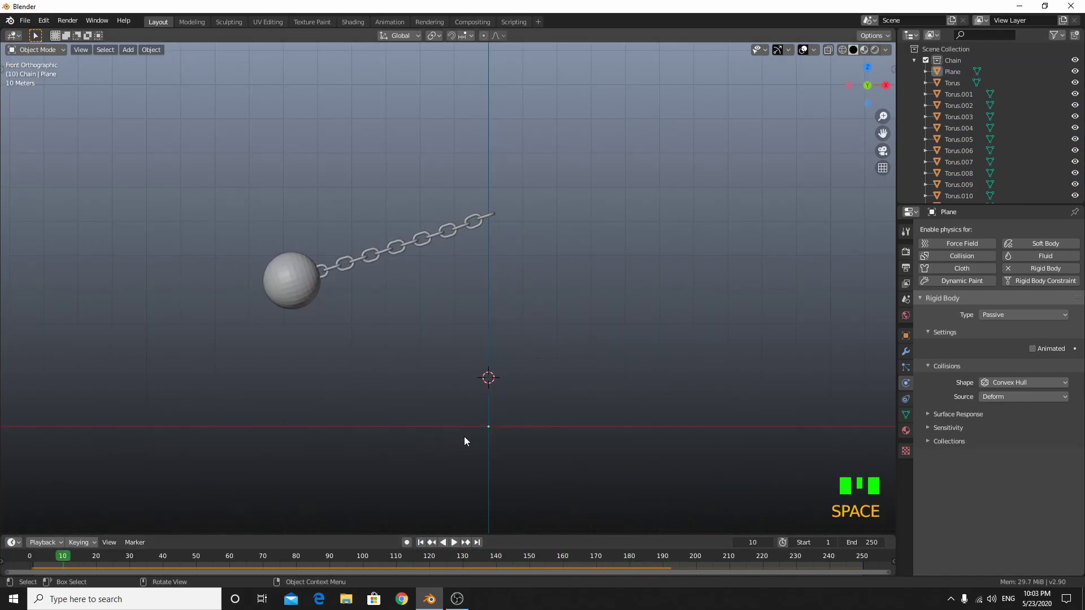
# Box-select the ball and chain, move them straight up along Z, and play the swing.
pyautogui.click(425, 545)
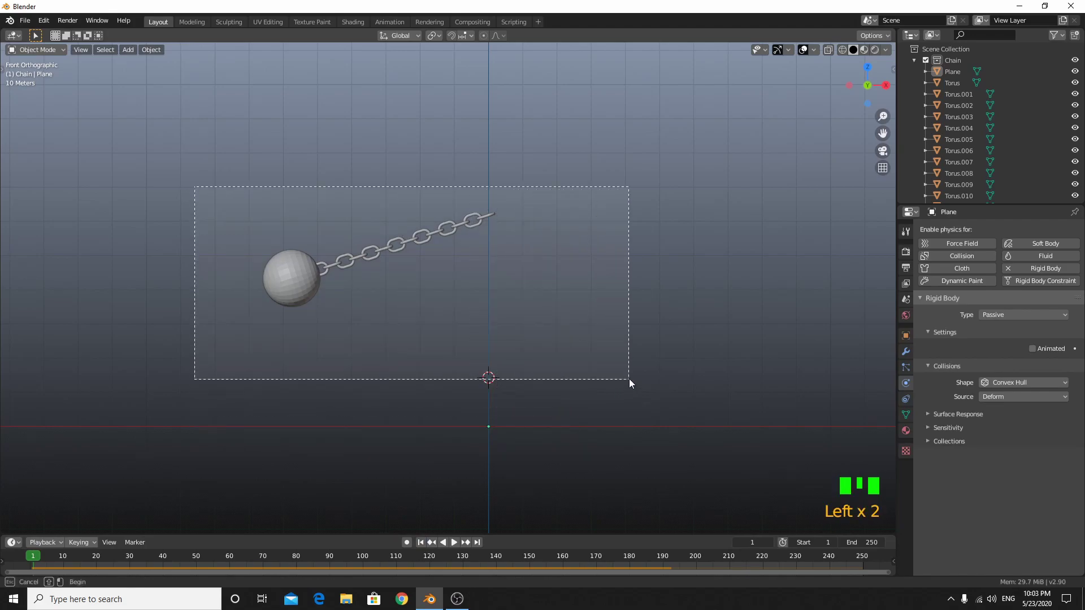
pyautogui.press('g')
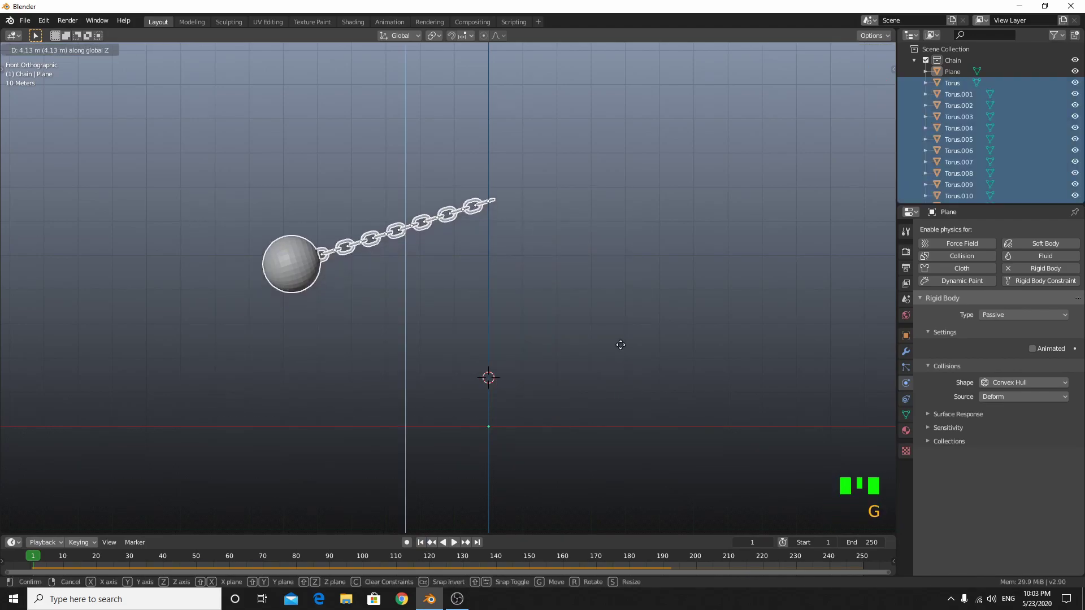
pyautogui.press('space')
pyautogui.click(669, 371)
pyautogui.scroll(-3)
pyautogui.moveTo(698, 443); pyautogui.dragTo(494, 521)
pyautogui.press('space')
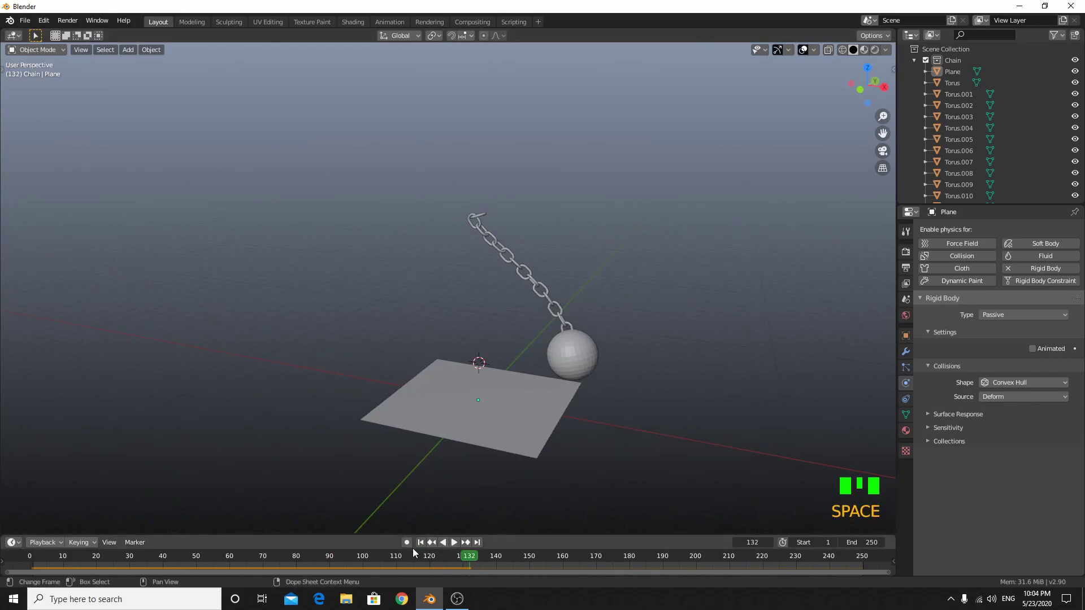
# Inspect the scene, confirming the plane is passive convex hull and the ball an active 30 kg body.
pyautogui.click(418, 547)
pyautogui.moveTo(421, 548); pyautogui.dragTo(456, 464)
pyautogui.moveTo(456, 464); pyautogui.dragTo(437, 426)
pyautogui.scroll(3)
pyautogui.moveTo(486, 408); pyautogui.dragTo(446, 403)
pyautogui.scroll(3)
pyautogui.moveTo(461, 421); pyautogui.dragTo(125, 153)
pyautogui.click(126, 153)
pyautogui.click(667, 390)
pyautogui.moveTo(573, 454); pyautogui.dragTo(598, 456)
pyautogui.scroll(3)
pyautogui.moveTo(598, 456); pyautogui.dragTo(914, 68)
pyautogui.click(914, 67)
pyautogui.scroll(-3)
pyautogui.moveTo(605, 498); pyautogui.dragTo(764, 260)
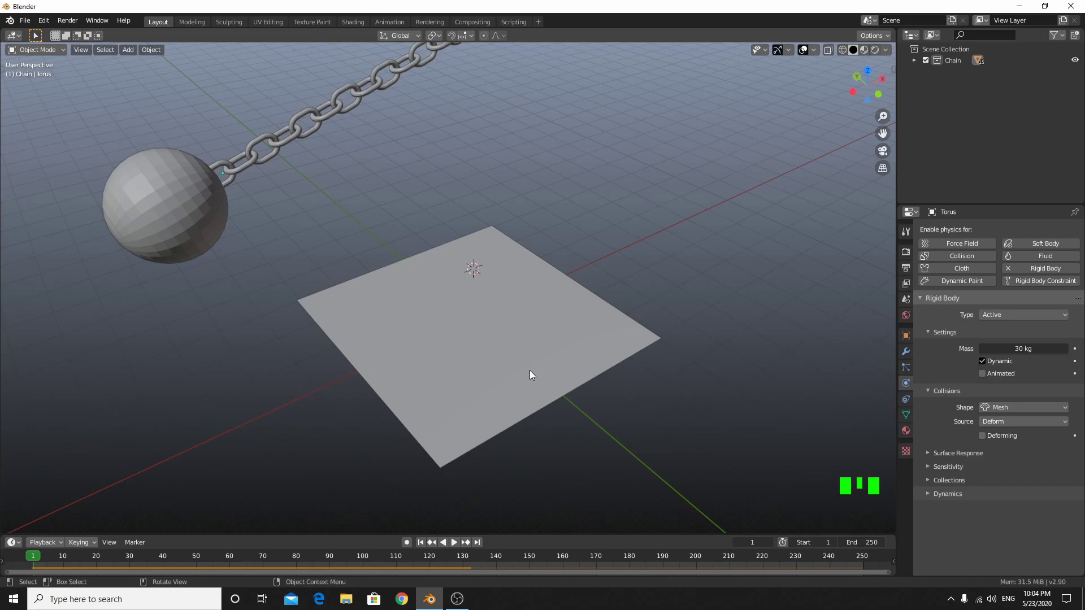
# From top view snap the 3D cursor to the plane's centre and add a mesh cube there.
pyautogui.press('KP_7')
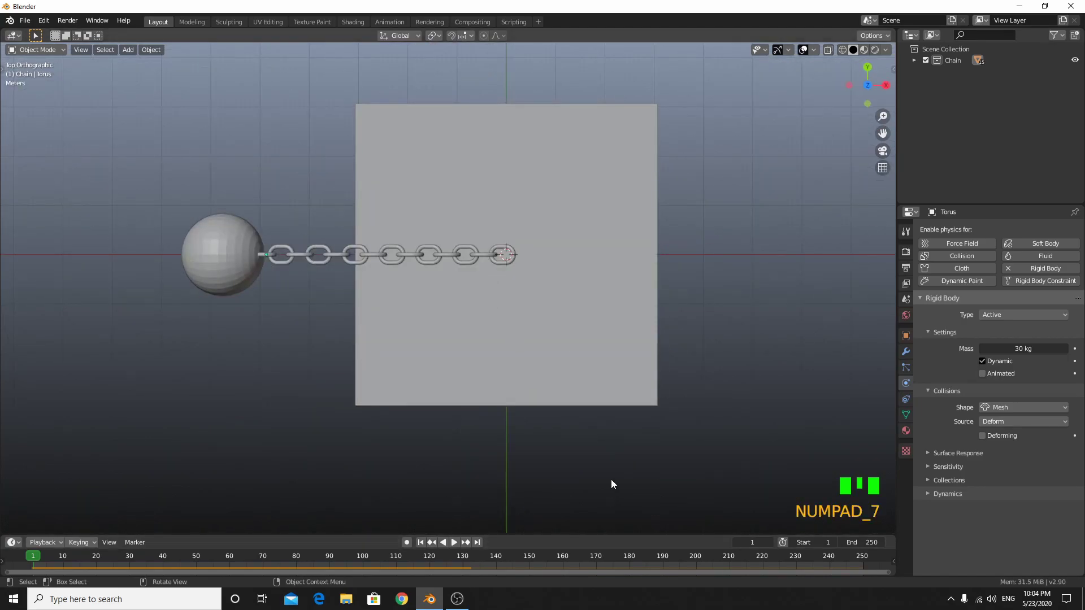
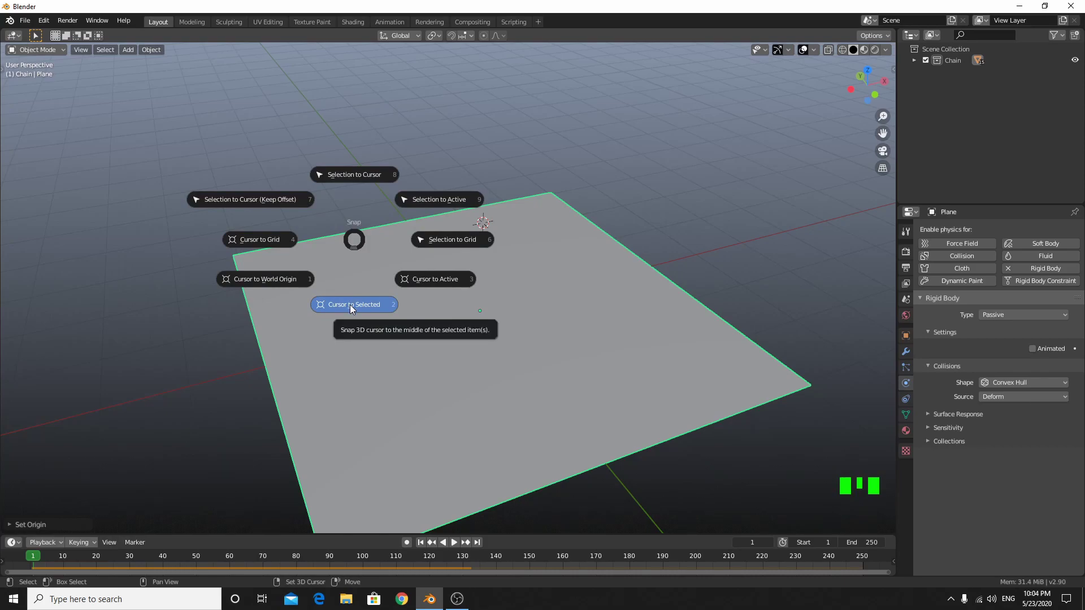
pyautogui.click(353, 308)
pyautogui.moveTo(379, 357); pyautogui.dragTo(469, 246)
pyautogui.press('shift+a')
pyautogui.moveTo(550, 369); pyautogui.dragTo(532, 369)
pyautogui.scroll(3)
# Scale the new cube up and, in front view, start lifting it about 3.8 m above the plane.
pyautogui.press('s')
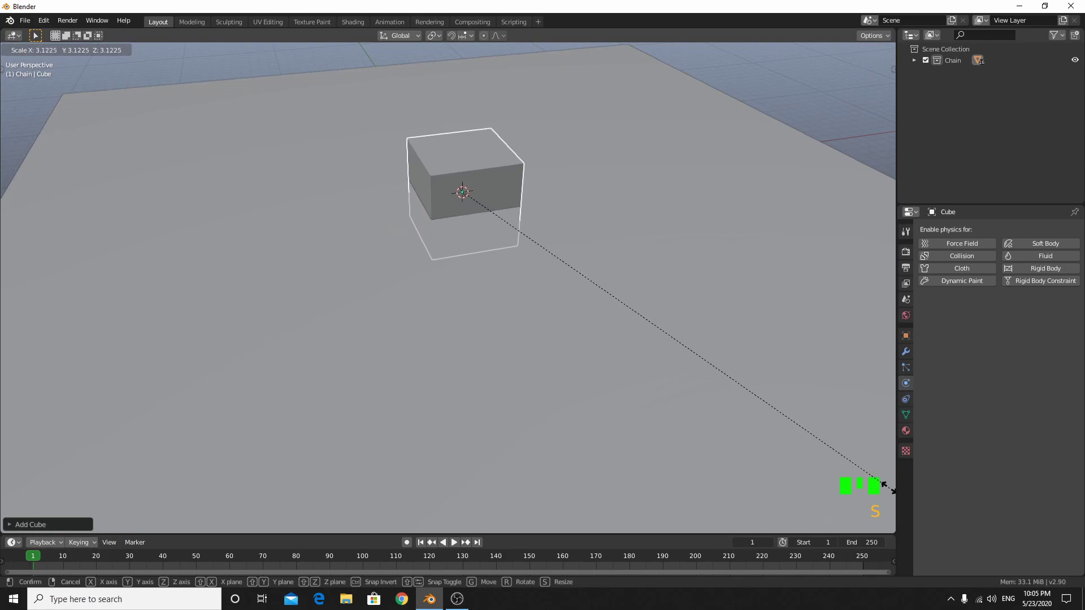
pyautogui.scroll(-3)
pyautogui.moveTo(641, 384); pyautogui.dragTo(625, 373)
pyautogui.press('KP_1')
pyautogui.press('g')
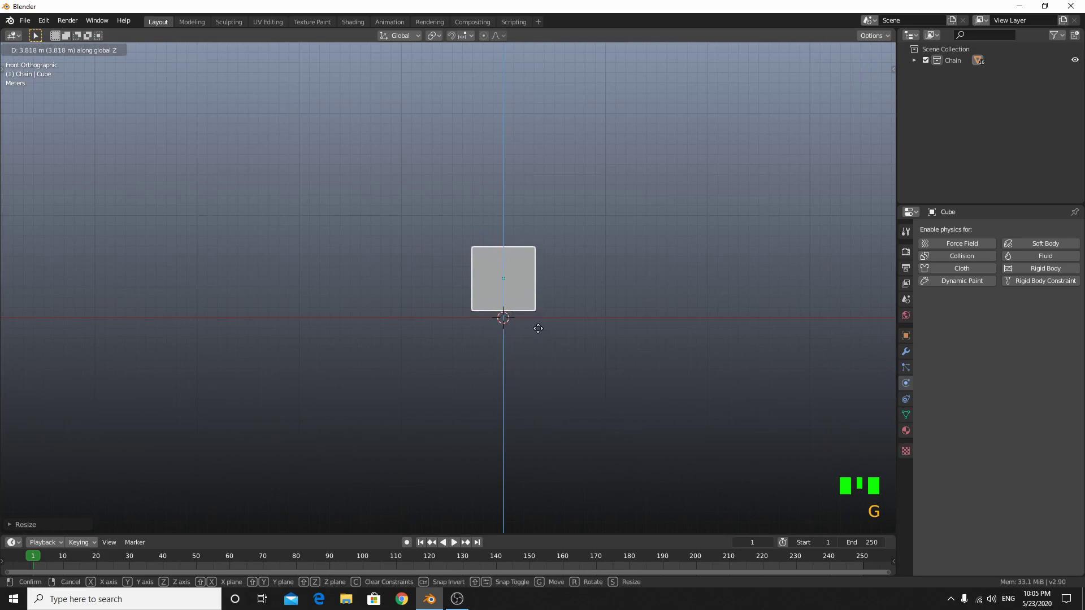
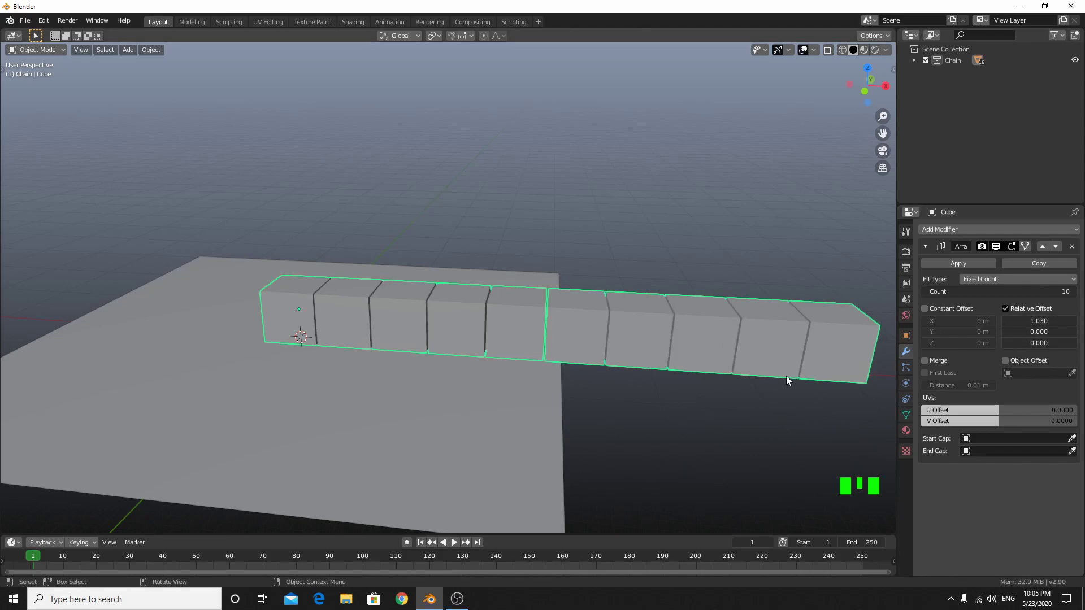
# Orbit and zoom out to view the arrayed row of cubes on the plane.
pyautogui.moveTo(695, 396); pyautogui.dragTo(619, 412)
pyautogui.scroll(-3)
pyautogui.moveTo(926, 253); pyautogui.dragTo(754, 339)
pyautogui.scroll(-3)
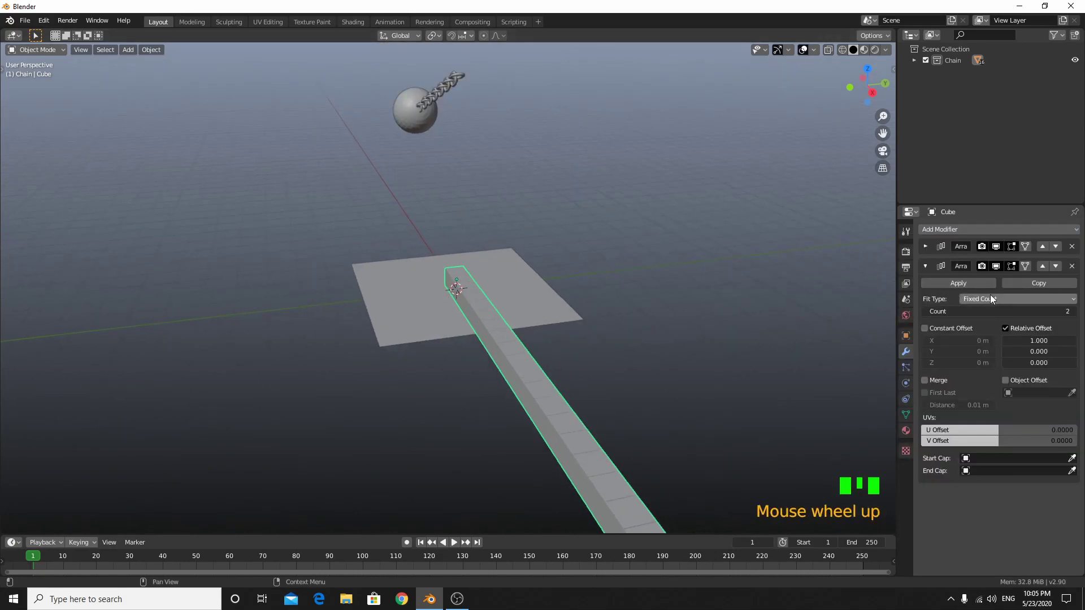
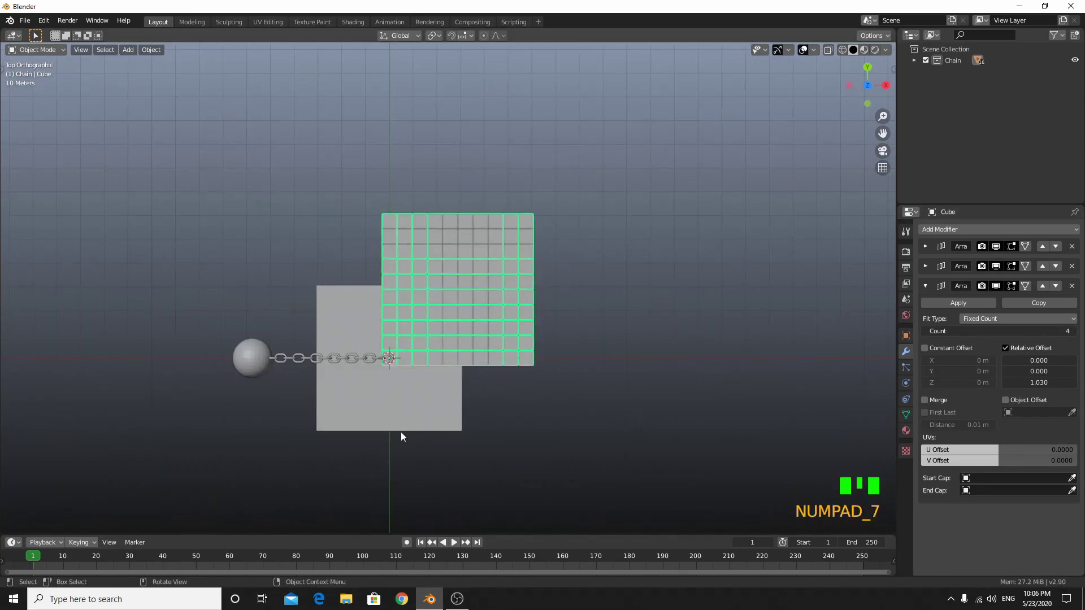
# Scale the cube block down and move it over the centre of the ground plane.
pyautogui.press('s')
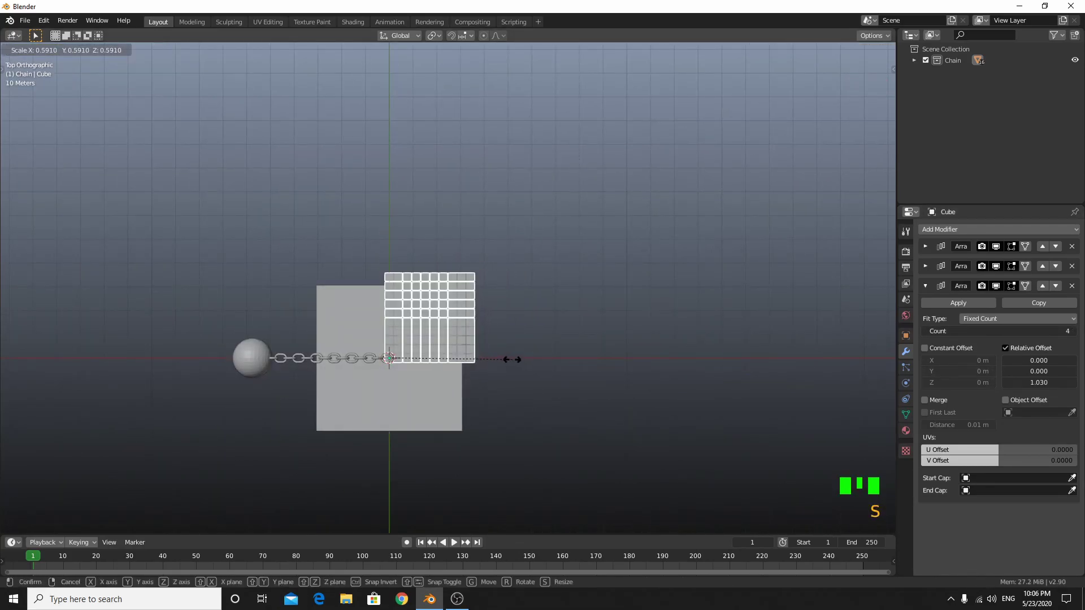
pyautogui.press('g')
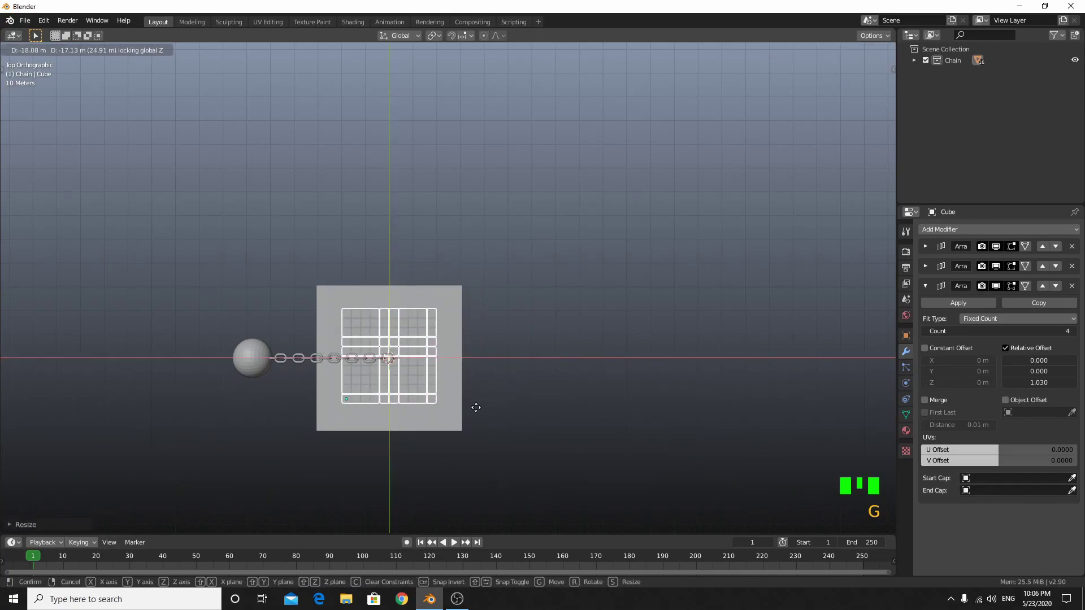
pyautogui.moveTo(493, 445); pyautogui.dragTo(546, 354)
pyautogui.scroll(3)
pyautogui.moveTo(545, 354); pyautogui.dragTo(546, 355)
pyautogui.scroll(3)
# Make the cube block an Active rigid body in the Physics properties.
pyautogui.click(904, 386)
pyautogui.click(1053, 268)
pyautogui.moveTo(644, 366); pyautogui.dragTo(616, 360)
pyautogui.scroll(3)
pyautogui.moveTo(617, 360); pyautogui.dragTo(649, 389)
pyautogui.scroll(-3)
pyautogui.moveTo(769, 367); pyautogui.dragTo(510, 343)
# Play a test showing the ball hit the block as one piece, then return to frame 1.
pyautogui.press('space')
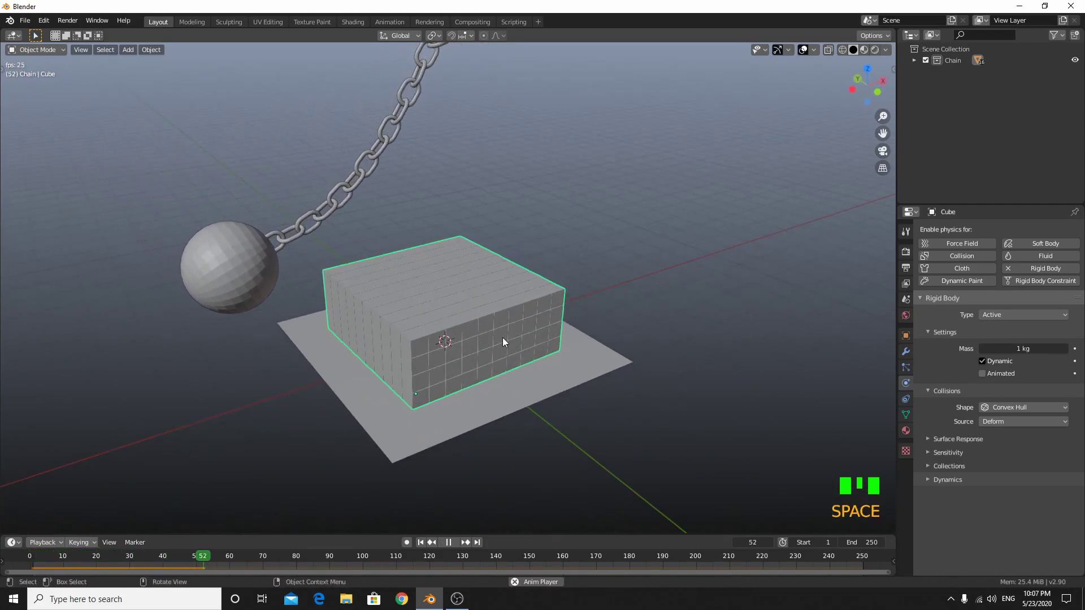
pyautogui.press('space')
pyautogui.moveTo(424, 545); pyautogui.dragTo(409, 415)
pyautogui.moveTo(409, 416); pyautogui.dragTo(422, 419)
pyautogui.scroll(3)
pyautogui.scroll(-3)
pyautogui.scroll(3)
pyautogui.moveTo(422, 401); pyautogui.dragTo(401, 390)
pyautogui.scroll(-3)
pyautogui.moveTo(402, 391); pyautogui.dragTo(413, 404)
pyautogui.scroll(3)
pyautogui.middleClick(414, 400)
pyautogui.scroll(-3)
pyautogui.scroll(3)
# Apply the first Array modifier so its repeats become real mesh.
pyautogui.click(912, 353)
pyautogui.moveTo(941, 306); pyautogui.dragTo(938, 276)
pyautogui.moveTo(949, 287); pyautogui.dragTo(931, 261)
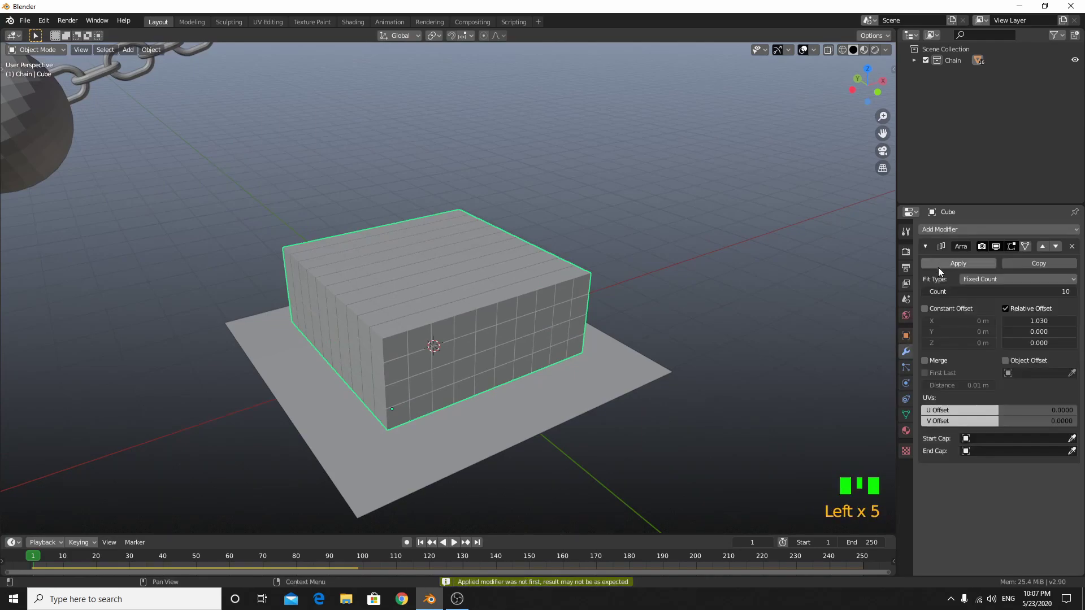
# Apply the last Array and separate the block mesh into cubes by loose parts.
pyautogui.click(941, 270)
pyautogui.click(472, 317)
pyautogui.press('Tab')
pyautogui.press('a')
pyautogui.press('p')
pyautogui.moveTo(501, 334); pyautogui.dragTo(504, 318)
pyautogui.press('Tab')
# Set each separated cube's origin to its own geometry via the Object menu.
pyautogui.scroll(3)
pyautogui.click(482, 294)
pyautogui.click(477, 261)
pyautogui.click(507, 242)
pyautogui.moveTo(520, 305); pyautogui.dragTo(485, 283)
pyautogui.click(485, 284)
pyautogui.click(475, 328)
pyautogui.click(460, 344)
pyautogui.moveTo(470, 351); pyautogui.dragTo(507, 341)
# Undo several recent edits and back out of a trial scale on the cubes.
pyautogui.press('ctrl+z')
pyautogui.press('ctrl+z')
pyautogui.press('ctrl+z')
pyautogui.moveTo(369, 418); pyautogui.dragTo(344, 410)
pyautogui.press('ctrl+z')
pyautogui.press('ctrl+z')
pyautogui.moveTo(454, 374); pyautogui.dragTo(389, 328)
pyautogui.click(389, 328)
pyautogui.press('s')
pyautogui.moveTo(348, 328); pyautogui.dragTo(361, 314)
pyautogui.press('ctrl+z')
# Box-select all cubes and copy the rigid body settings from the active cube to them.
pyautogui.moveTo(462, 372); pyautogui.dragTo(147, 55)
pyautogui.moveTo(147, 54); pyautogui.dragTo(530, 317)
pyautogui.scroll(-3)
pyautogui.moveTo(513, 330); pyautogui.dragTo(711, 273)
pyautogui.click(711, 273)
pyautogui.scroll(3)
pyautogui.click(516, 327)
pyautogui.click(482, 349)
pyautogui.click(434, 332)
pyautogui.click(427, 306)
pyautogui.click(420, 288)
pyautogui.click(410, 267)
# Play the simulation and watch the wrecking ball scatter the cubes.
pyautogui.scroll(-3)
pyautogui.middleClick(479, 347)
pyautogui.scroll(3)
pyautogui.click(508, 420)
pyautogui.scroll(-3)
pyautogui.press('space')
pyautogui.click(437, 286)
pyautogui.click(520, 376)
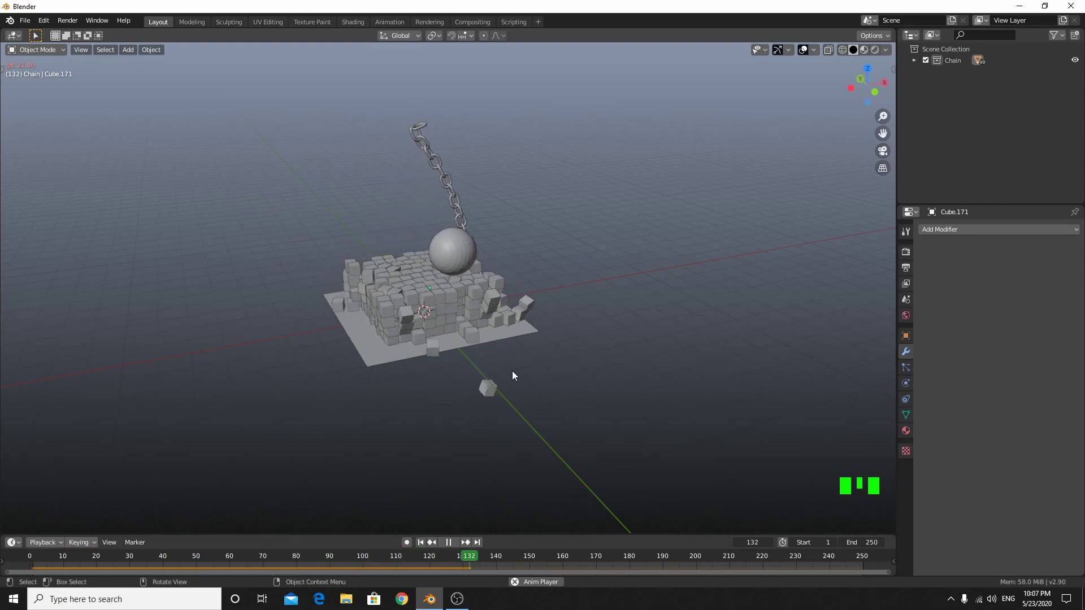
# Stop playback and line up a front orthographic view of the cube block.
pyautogui.press('space')
pyautogui.moveTo(423, 551); pyautogui.dragTo(396, 462)
pyautogui.scroll(3)
pyautogui.moveTo(418, 462); pyautogui.dragTo(461, 442)
pyautogui.scroll(-3)
pyautogui.moveTo(461, 442); pyautogui.dragTo(580, 320)
pyautogui.scroll(-3)
pyautogui.press('KP_1')
pyautogui.press('KP_4')
pyautogui.press('KP_1')
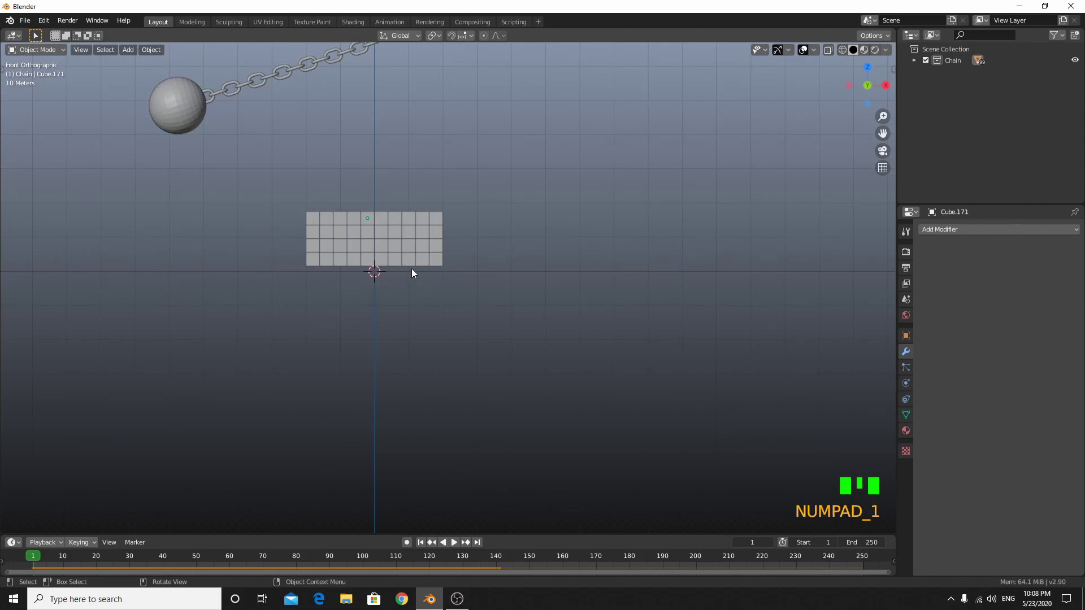
# With X-ray on, select all cubes and shift them down to rest on the ground plane.
pyautogui.moveTo(440, 293); pyautogui.dragTo(512, 382)
pyautogui.scroll(3)
pyautogui.press('alt+z')
pyautogui.click(326, 289)
pyautogui.press('s')
pyautogui.press('g')
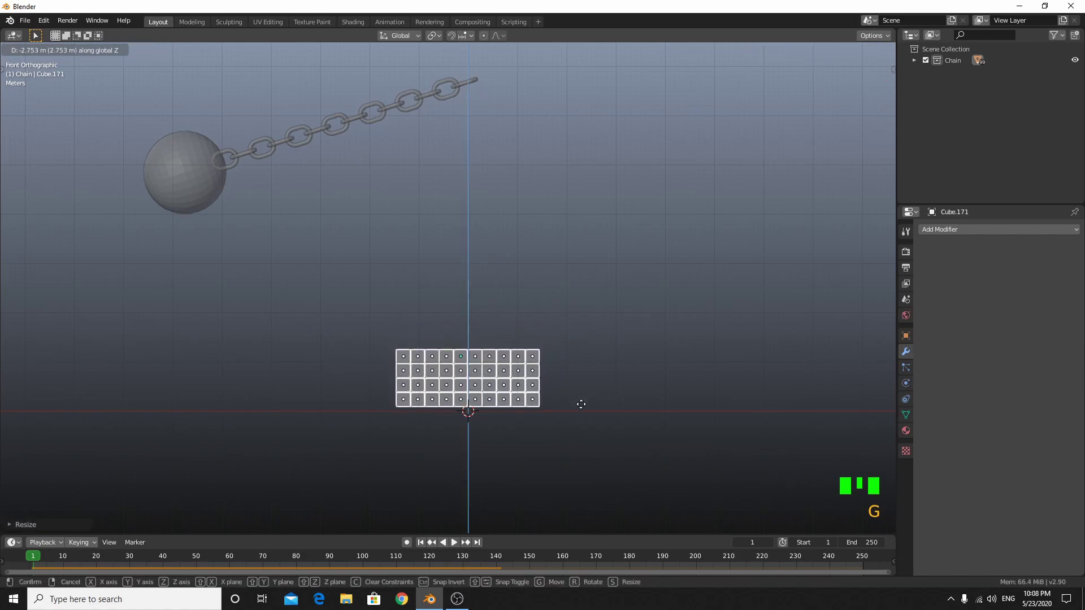
pyautogui.click(591, 365)
# Replay to check the cubes settle, return to frame 1 and select the wrecking ball.
pyautogui.moveTo(590, 387); pyautogui.dragTo(603, 400)
pyautogui.press('space')
pyautogui.scroll(-3)
pyautogui.press('alt+z')
pyautogui.moveTo(589, 403); pyautogui.dragTo(439, 534)
pyautogui.press('space')
pyautogui.click(427, 545)
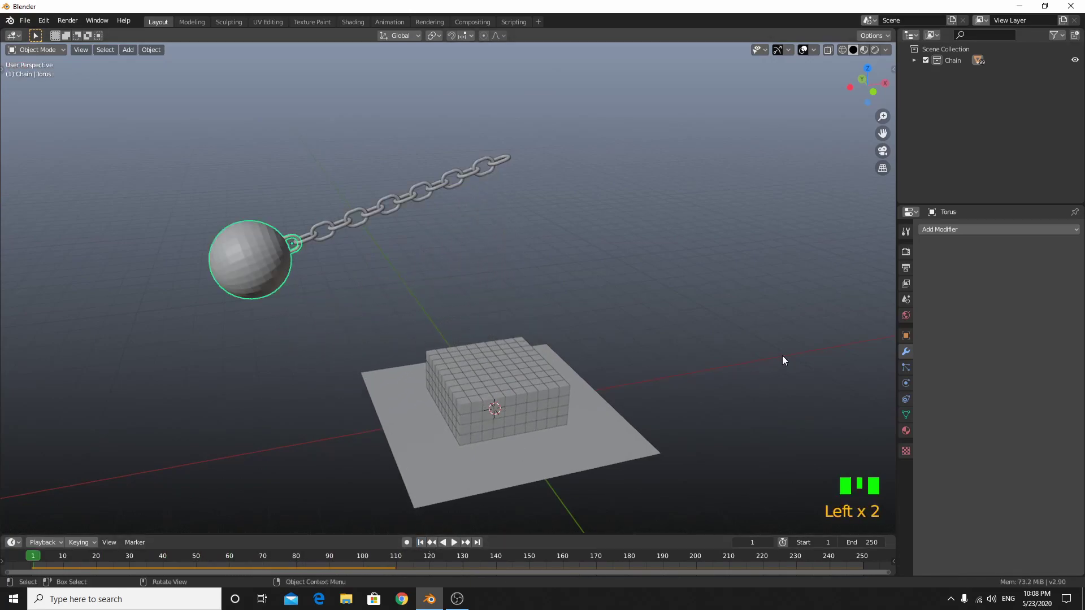
pyautogui.click(902, 390)
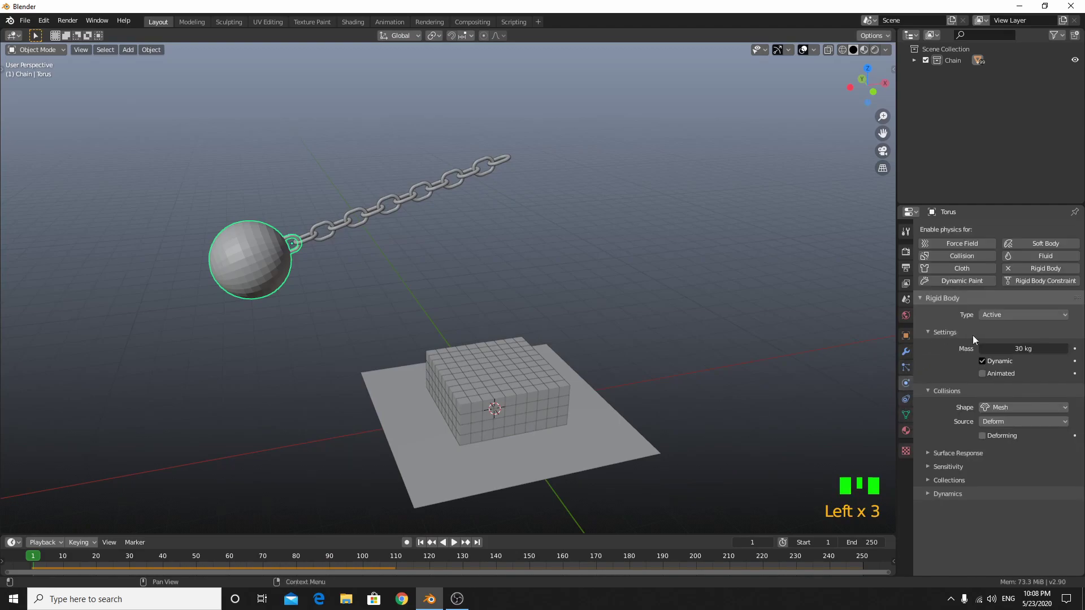
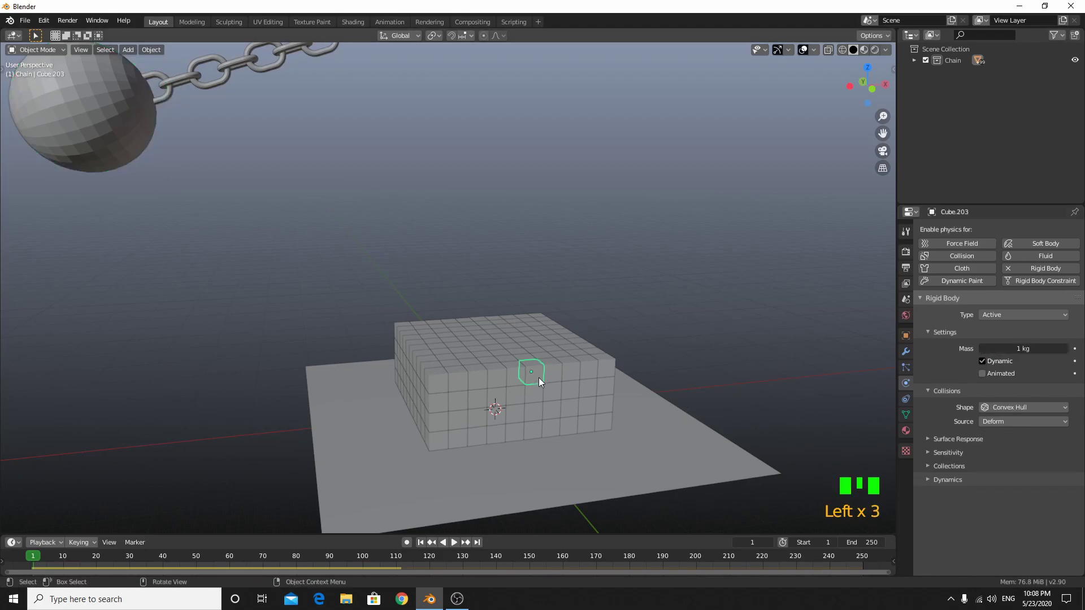
# Pick one cube in the block as the active cube carrying the 0.5 kg mass.
pyautogui.click(438, 383)
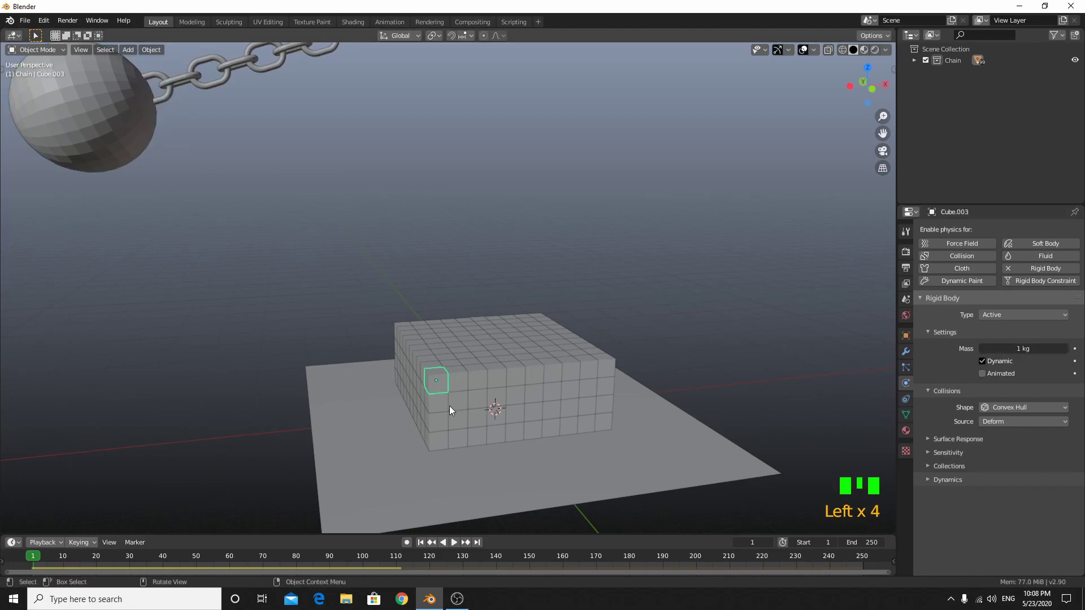
pyautogui.click(449, 444)
pyautogui.click(441, 423)
pyautogui.click(442, 403)
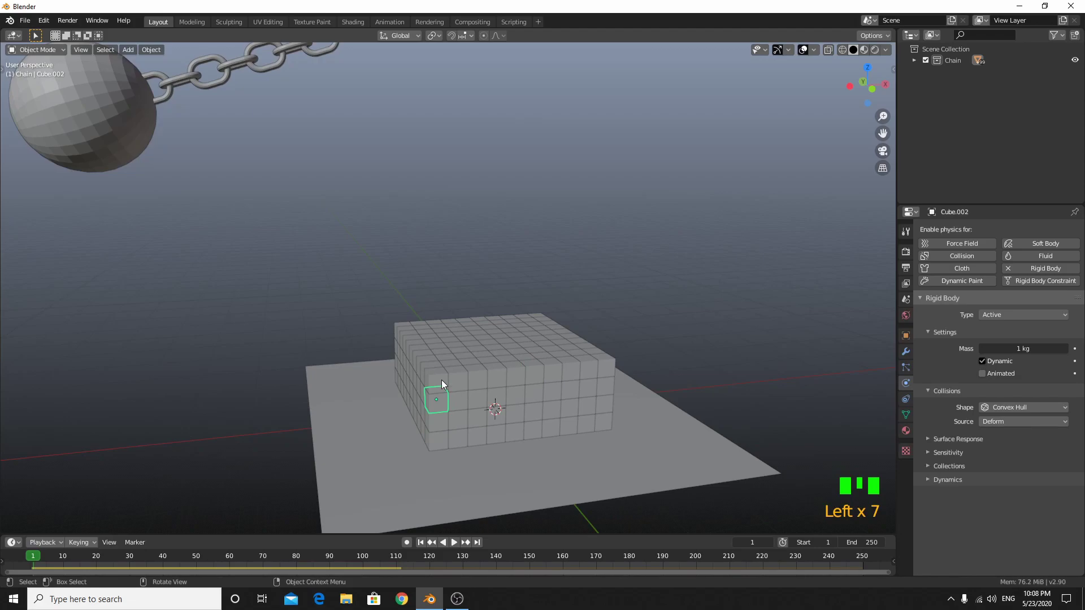
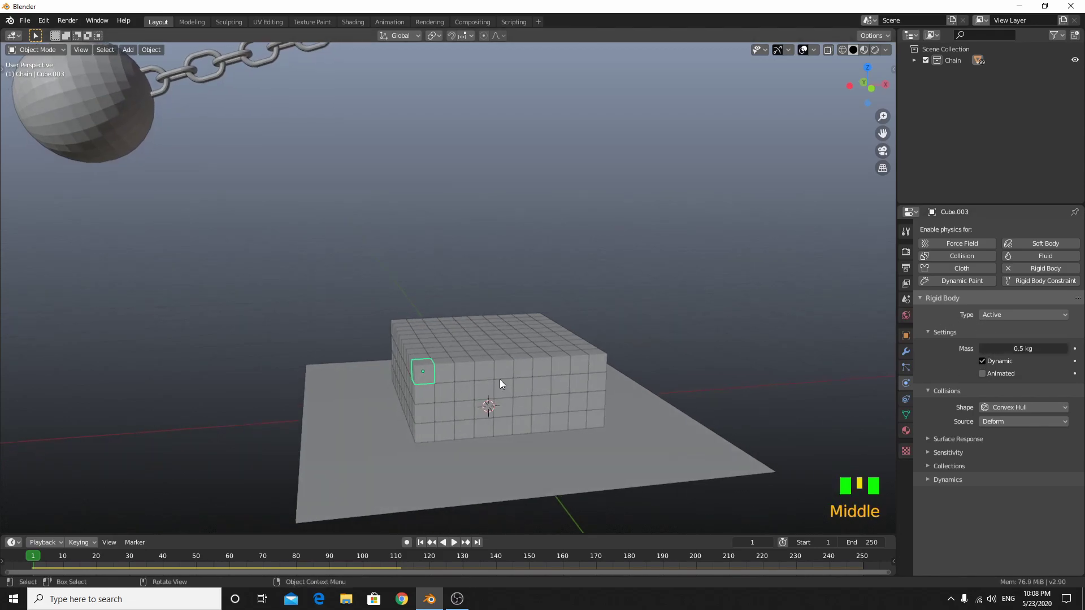
# Frame the block from the front with X-ray on and select every cube.
pyautogui.scroll(3)
pyautogui.moveTo(439, 405); pyautogui.dragTo(418, 350)
pyautogui.press('KP_1')
pyautogui.scroll(3)
pyautogui.scroll(-3)
pyautogui.moveTo(455, 375); pyautogui.dragTo(357, 249)
pyautogui.press('alt+z')
pyautogui.moveTo(335, 253); pyautogui.dragTo(341, 259)
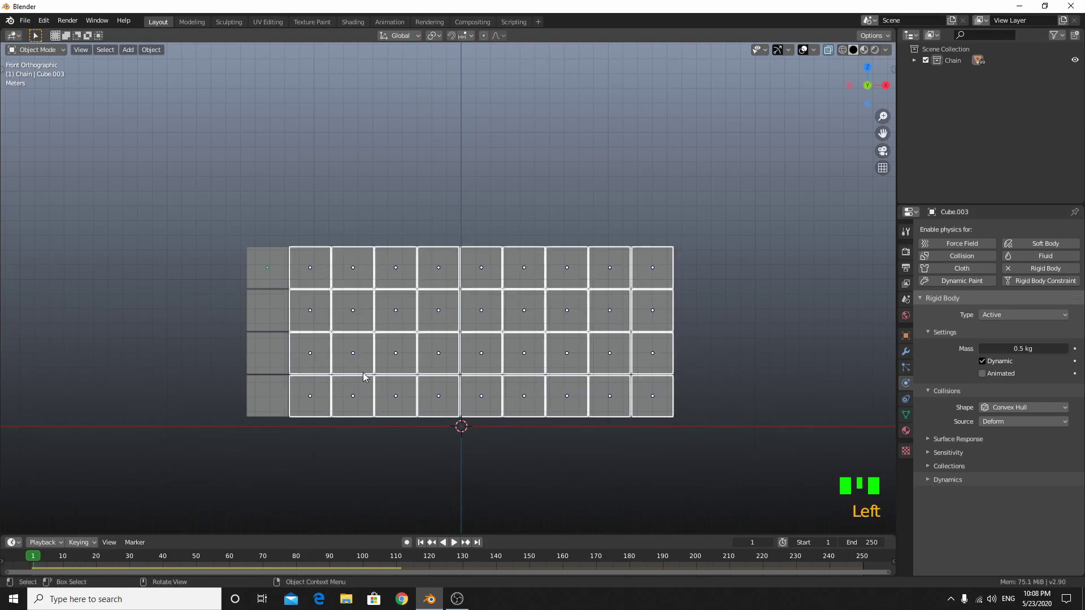
# Copy the 0.5 kg rigid body settings from the active cube to all cubes and play the simulation.
pyautogui.moveTo(237, 310); pyautogui.dragTo(262, 339)
pyautogui.middleClick(300, 413)
pyautogui.scroll(-3)
pyautogui.press('alt+z')
pyautogui.moveTo(360, 425); pyautogui.dragTo(329, 421)
pyautogui.scroll(-3)
pyautogui.moveTo(337, 444); pyautogui.dragTo(373, 389)
pyautogui.scroll(-3)
pyautogui.scroll(3)
pyautogui.click(361, 288)
pyautogui.moveTo(429, 261); pyautogui.dragTo(499, 256)
pyautogui.click(509, 254)
pyautogui.scroll(-3)
pyautogui.press('space')
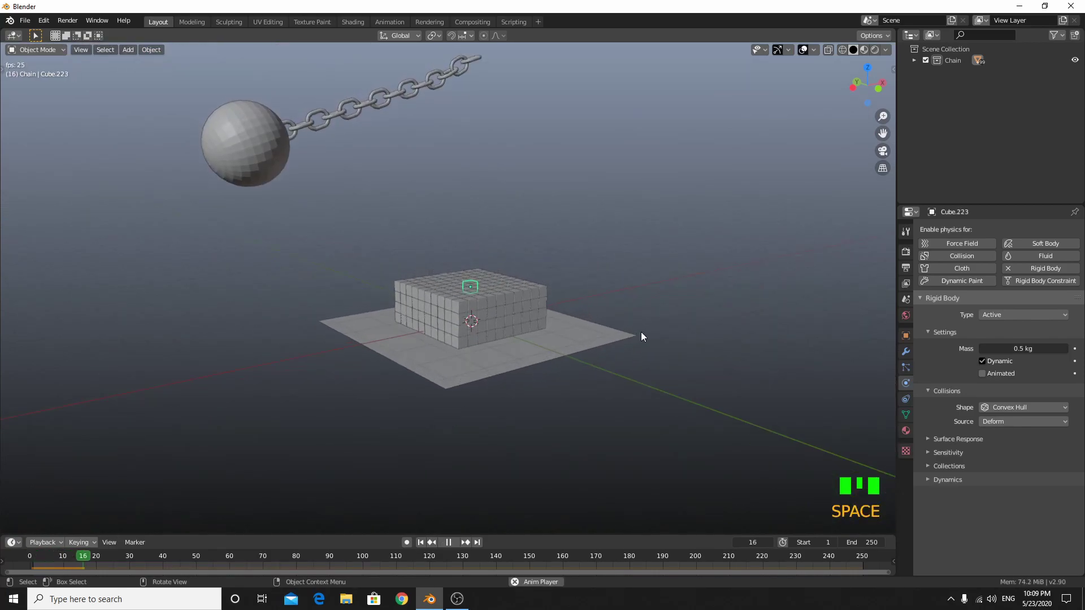
pyautogui.press('space')
pyautogui.moveTo(422, 549); pyautogui.dragTo(457, 389)
pyautogui.moveTo(1011, 318); pyautogui.dragTo(721, 444)
pyautogui.scroll(3)
pyautogui.press('space')
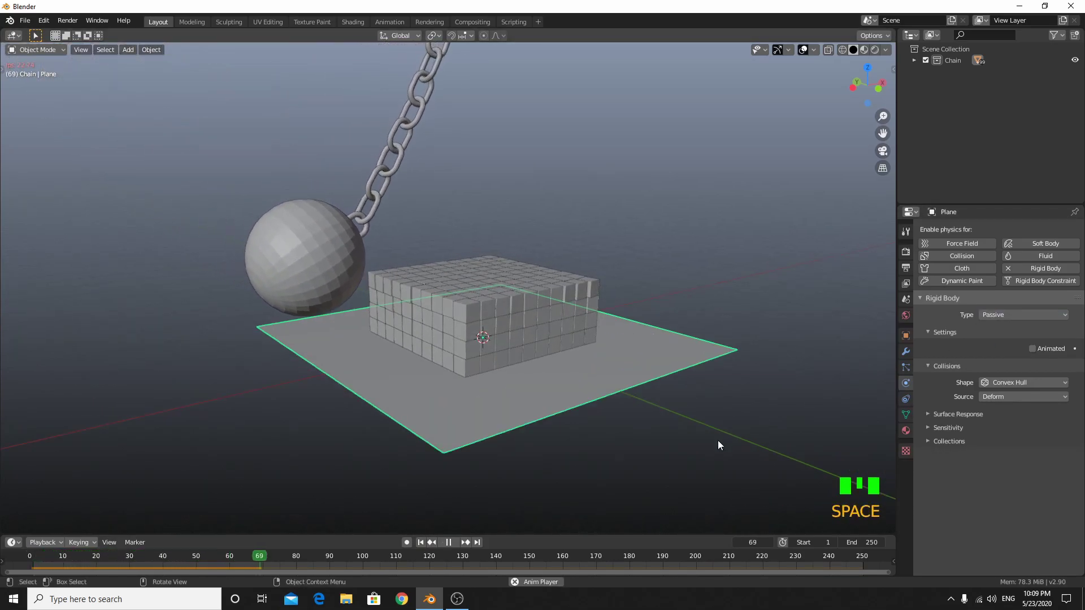
pyautogui.press('space')
pyautogui.click(423, 540)
pyautogui.scroll(3)
pyautogui.click(486, 338)
pyautogui.moveTo(476, 338); pyautogui.dragTo(781, 382)
pyautogui.scroll(-3)
pyautogui.moveTo(782, 382); pyautogui.dragTo(634, 347)
pyautogui.scroll(-3)
pyautogui.middleClick(635, 350)
pyautogui.scroll(3)
pyautogui.moveTo(641, 345); pyautogui.dragTo(640, 376)
pyautogui.scroll(3)
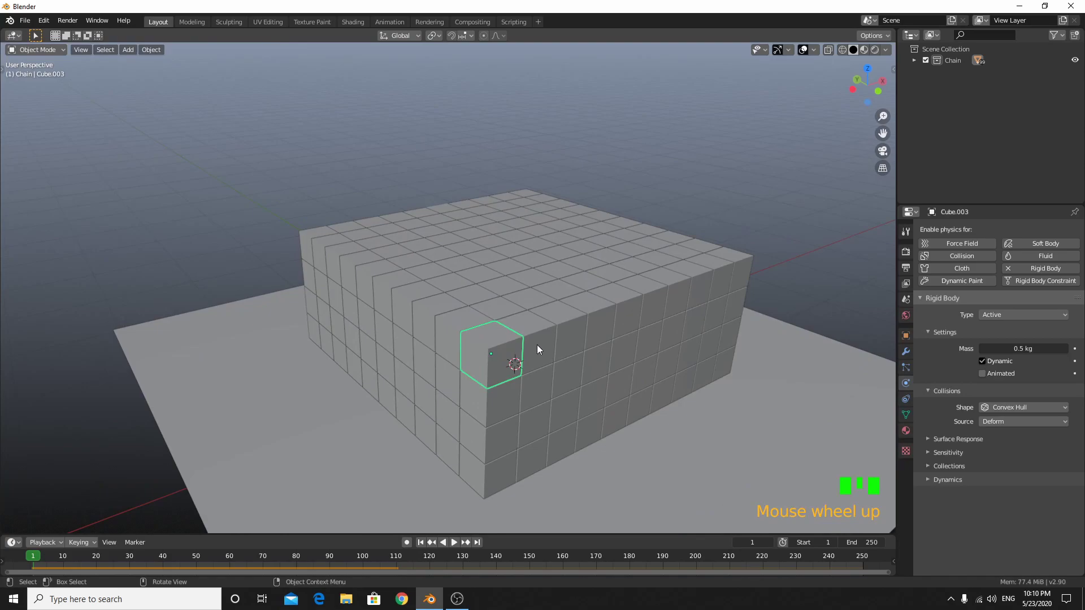
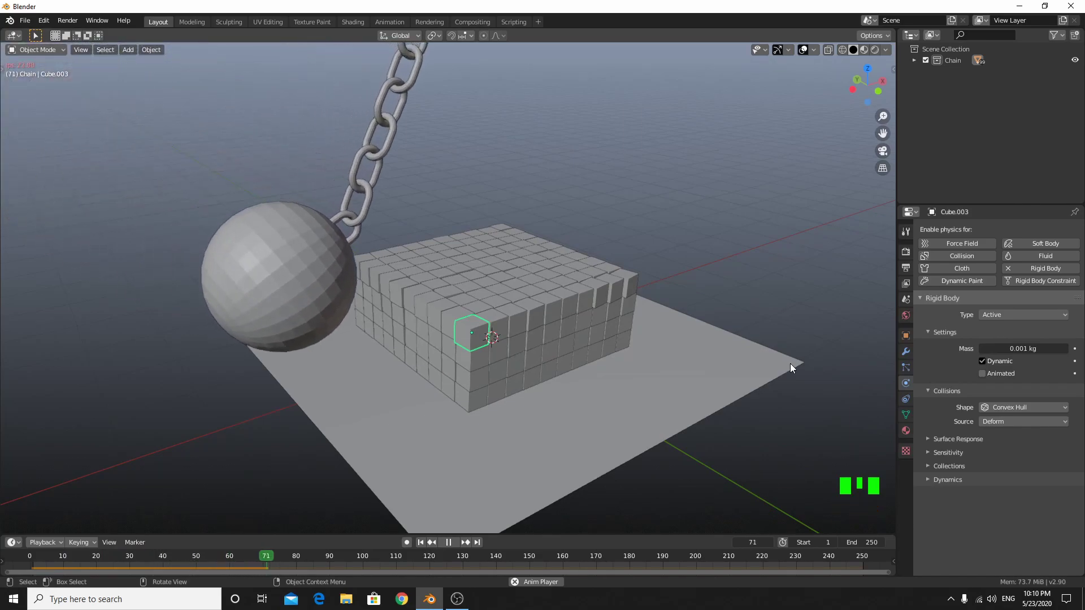
# Stop playback, cut the active cube's mass to 0.001 kg and box-select every cube.
pyautogui.press('space')
pyautogui.moveTo(426, 546); pyautogui.dragTo(444, 378)
pyautogui.scroll(3)
pyautogui.click(621, 346)
pyautogui.moveTo(613, 392); pyautogui.dragTo(359, 401)
pyautogui.click(360, 401)
pyautogui.moveTo(401, 389); pyautogui.dragTo(162, 55)
pyautogui.moveTo(162, 55); pyautogui.dragTo(302, 385)
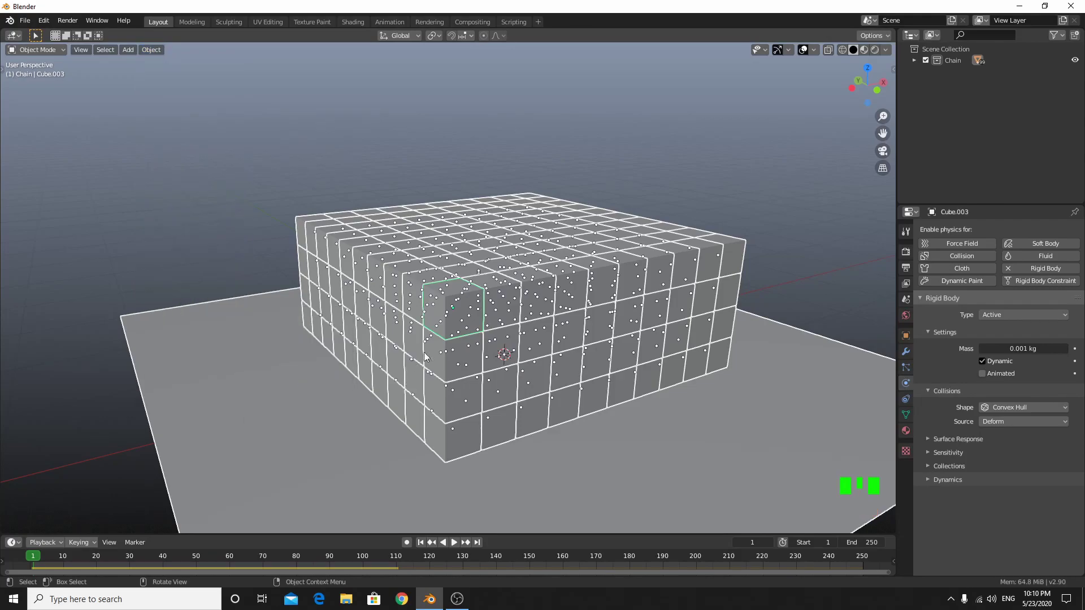
# Copy the 0.001 kg rigid body settings from the active cube to all selected cubes.
pyautogui.click(522, 341)
pyautogui.click(541, 284)
pyautogui.moveTo(560, 321); pyautogui.dragTo(539, 335)
pyautogui.scroll(-3)
pyautogui.click(698, 279)
pyautogui.scroll(-3)
# Rewind and play the simulation to watch the ball fling the light cubes.
pyautogui.press('space')
pyautogui.press('space')
pyautogui.click(510, 413)
pyautogui.moveTo(997, 319); pyautogui.dragTo(457, 456)
pyautogui.moveTo(457, 456); pyautogui.dragTo(490, 441)
pyautogui.press('space')
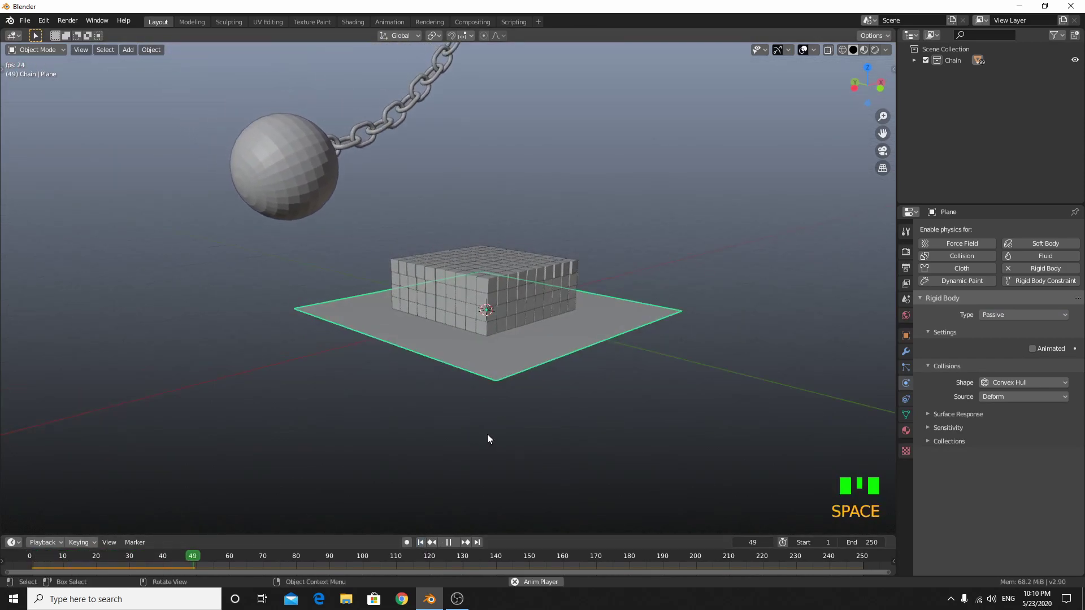